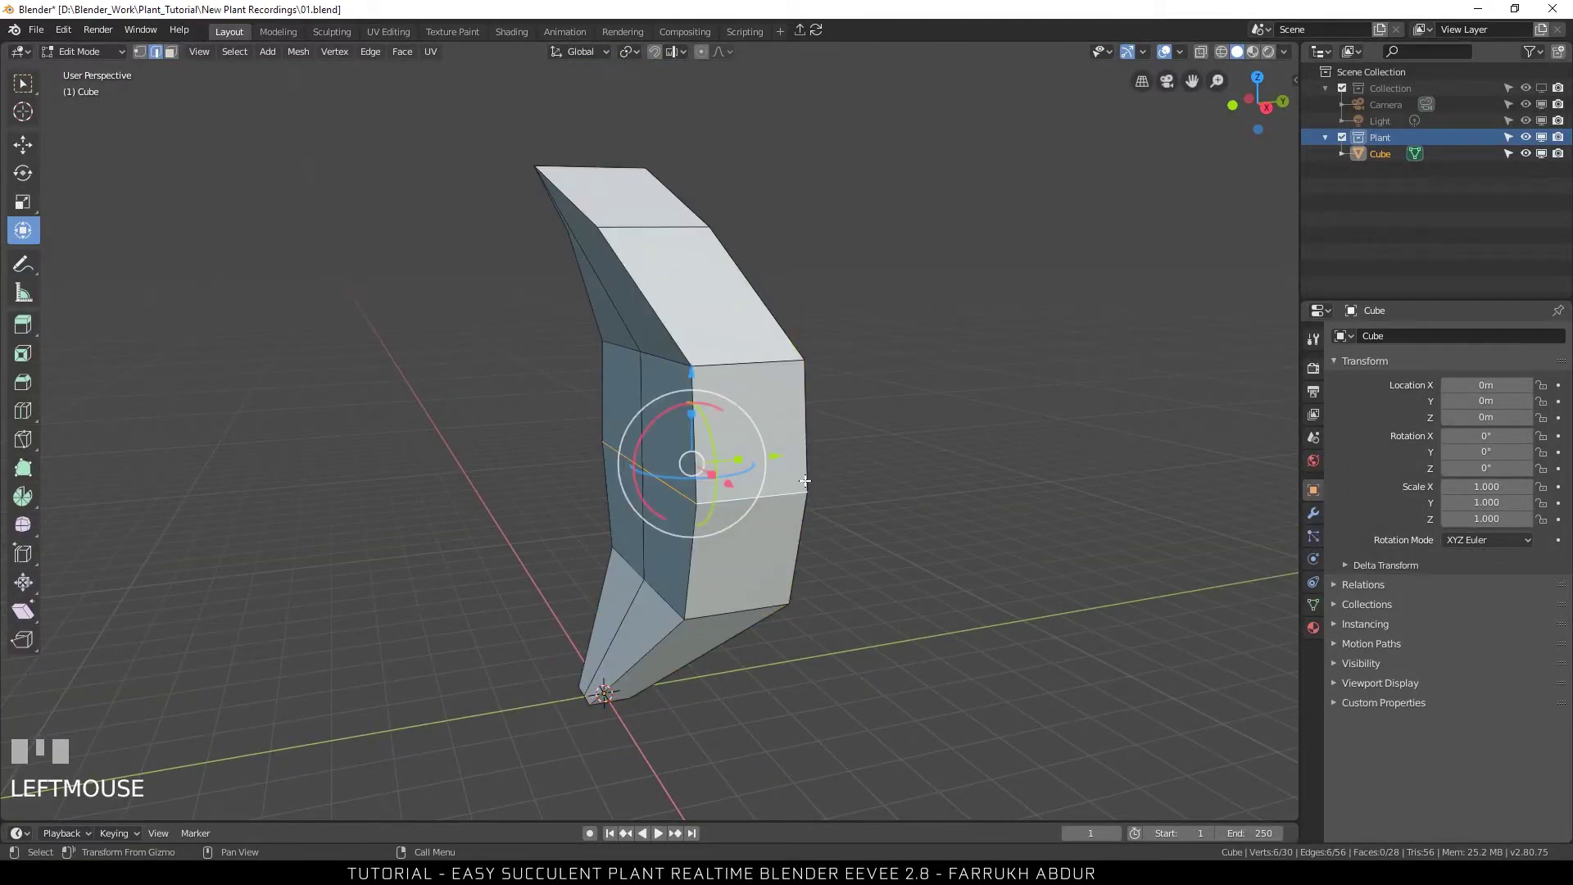
Leave Edit Mode and smooth the blocky leaf with a Subdivision Surface modifier and smooth shading.
drag(786, 458, 734, 493)
key(Tab)
key(ctrl+3)
drag(733, 493, 899, 588)
drag(899, 589, 798, 417)
scroll(down, 3)
Tilt the leaf backward about -36 degrees around X.
click(965, 424)
key(space)
click(675, 572)
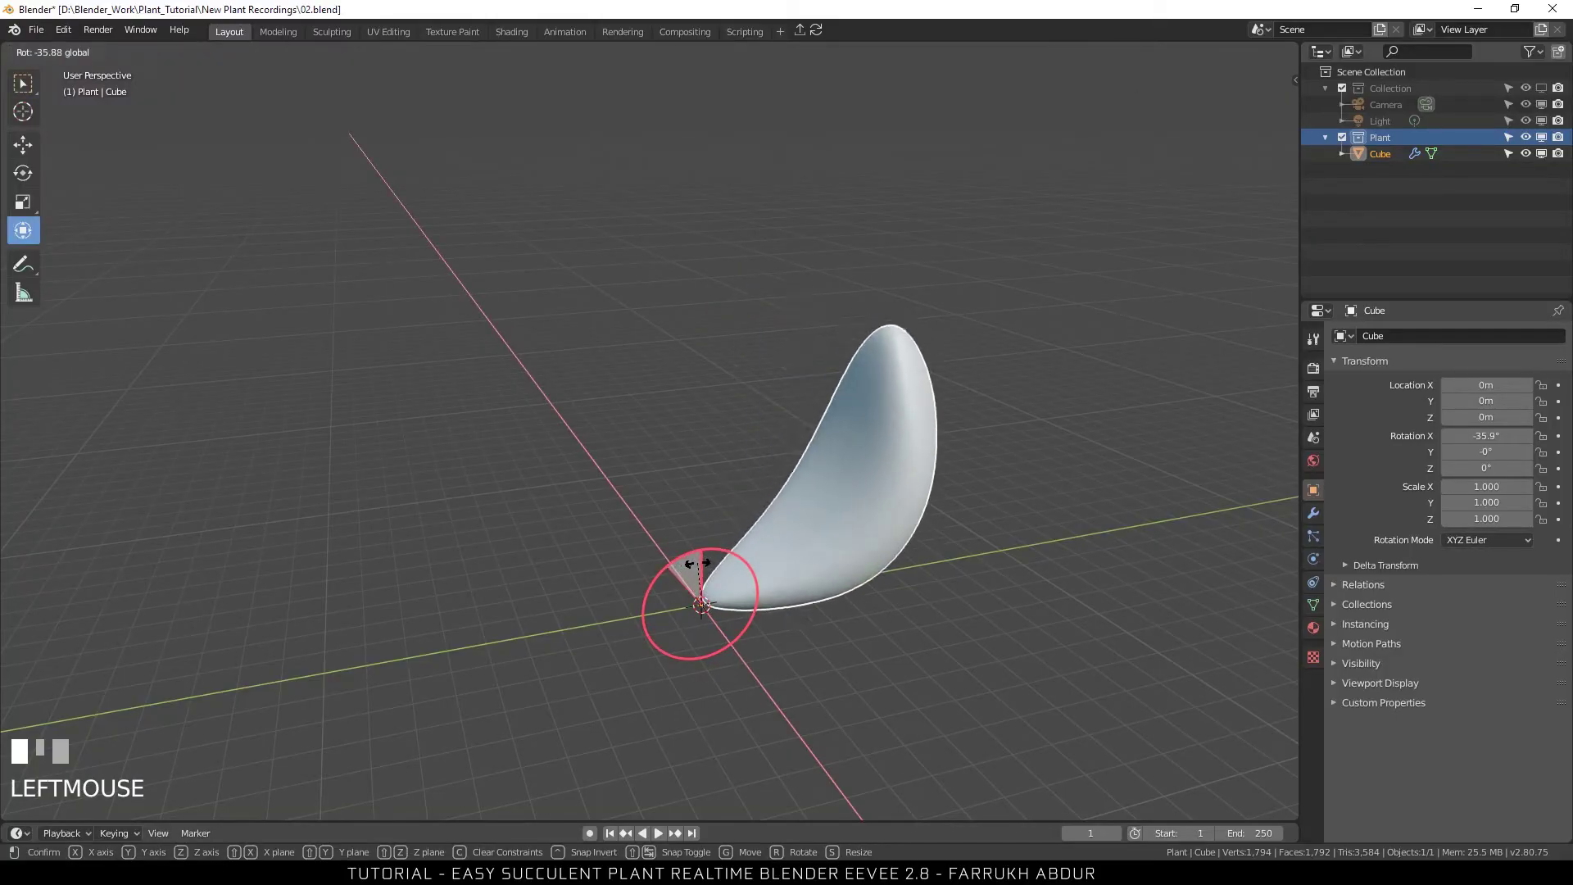
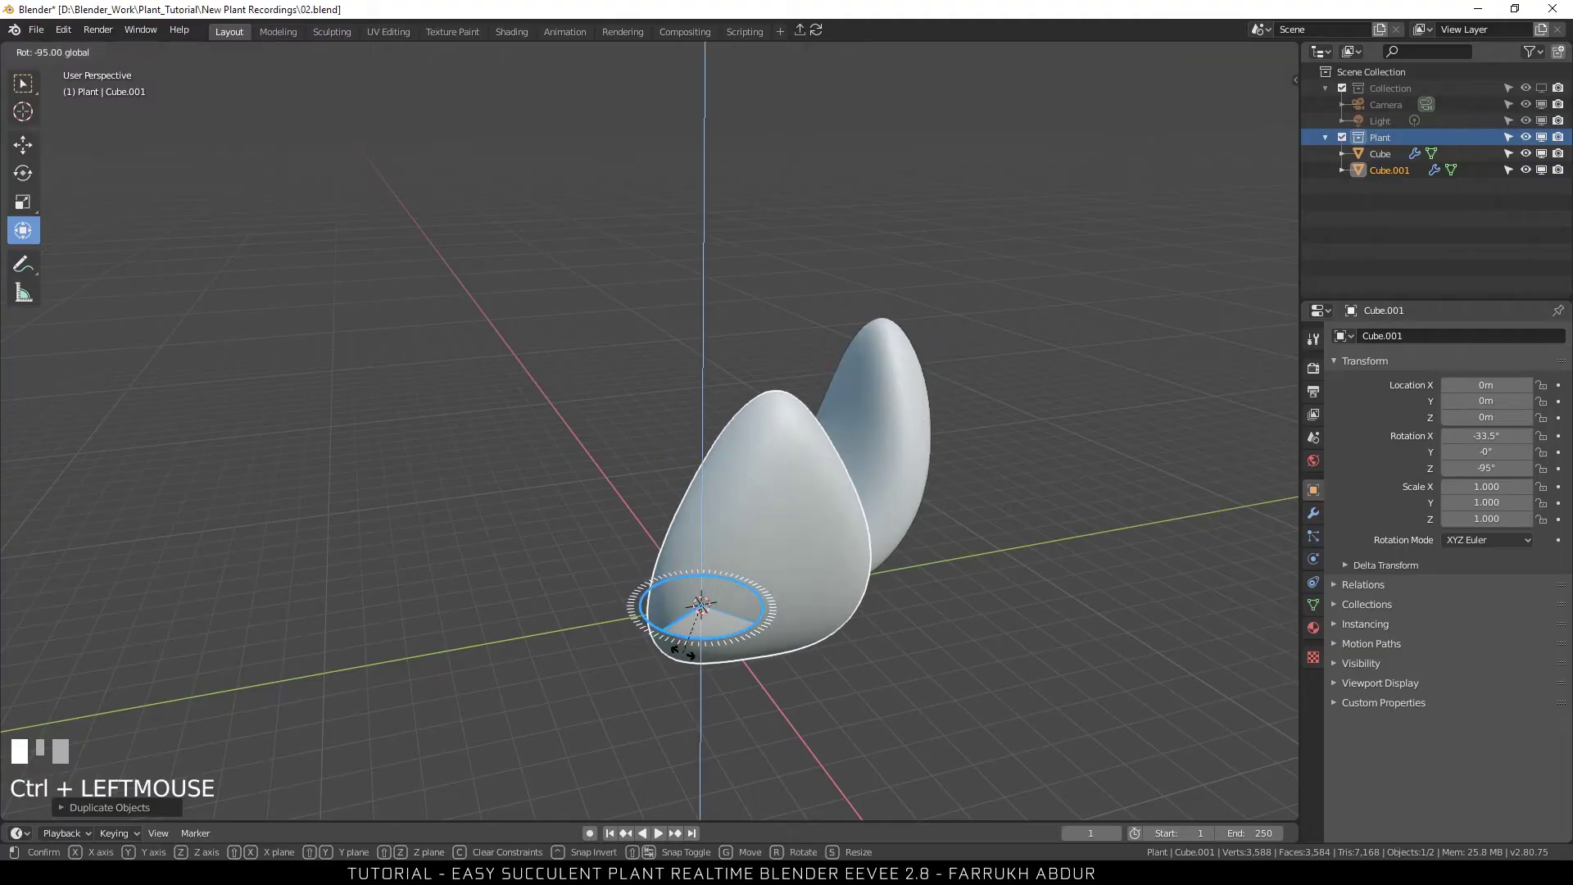
Duplicate the leaf twice and rotate each copy around the centre into the rosette.
drag(534, 508, 803, 618)
key(shift+d)
key(space)
key(shift+d)
key(space)
click(783, 322)
Duplicate more leaves around the centre and scale the copies up to about 1.37.
drag(617, 755, 828, 724)
key(shift+d)
key(space)
key(s)
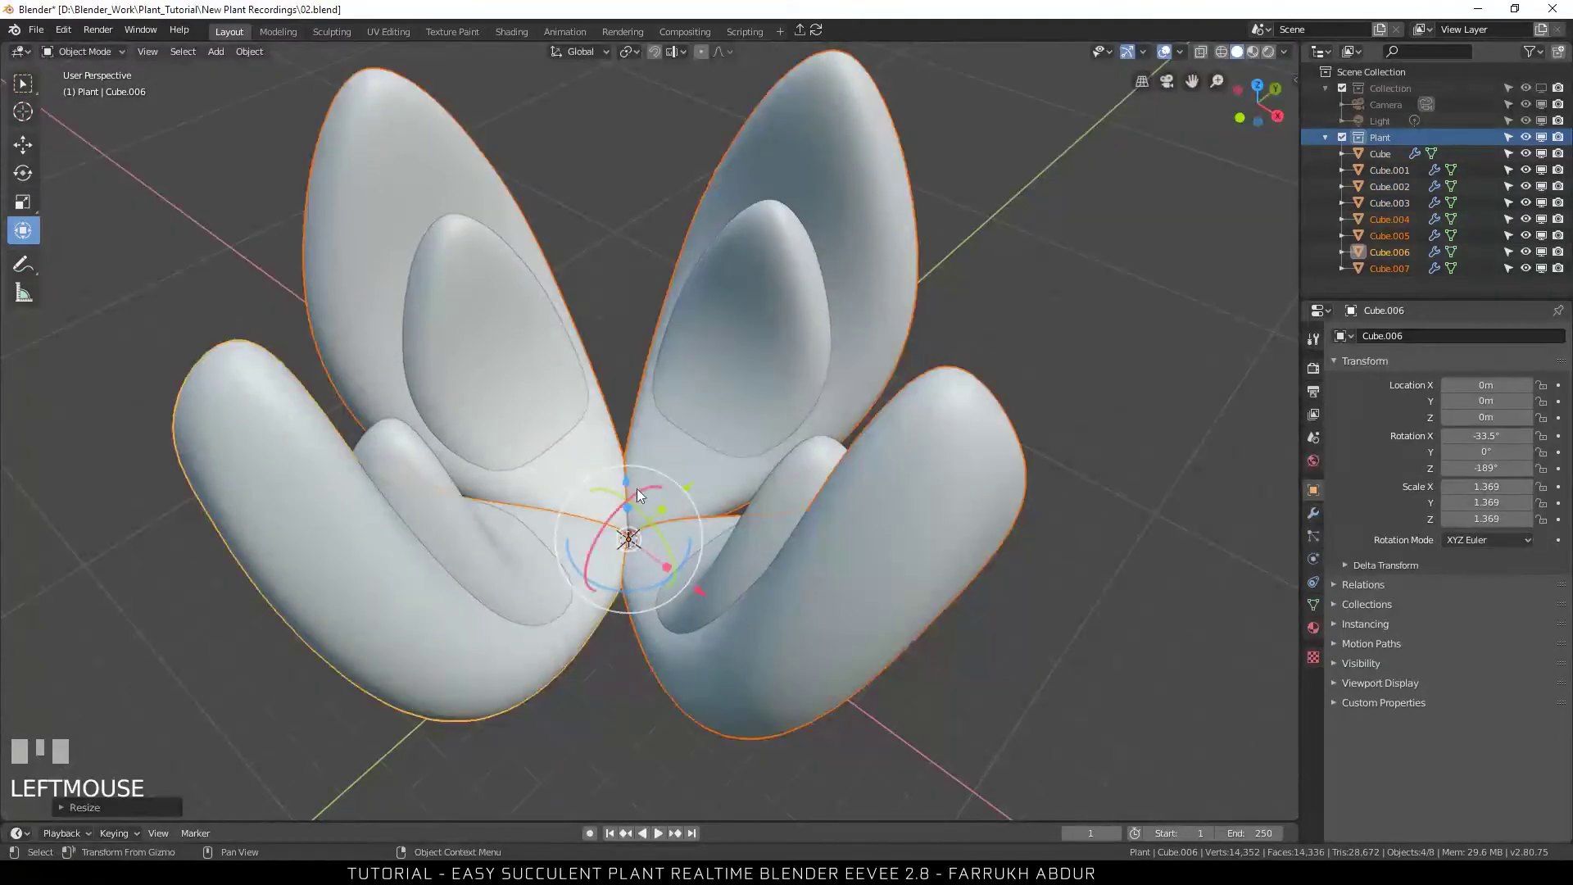
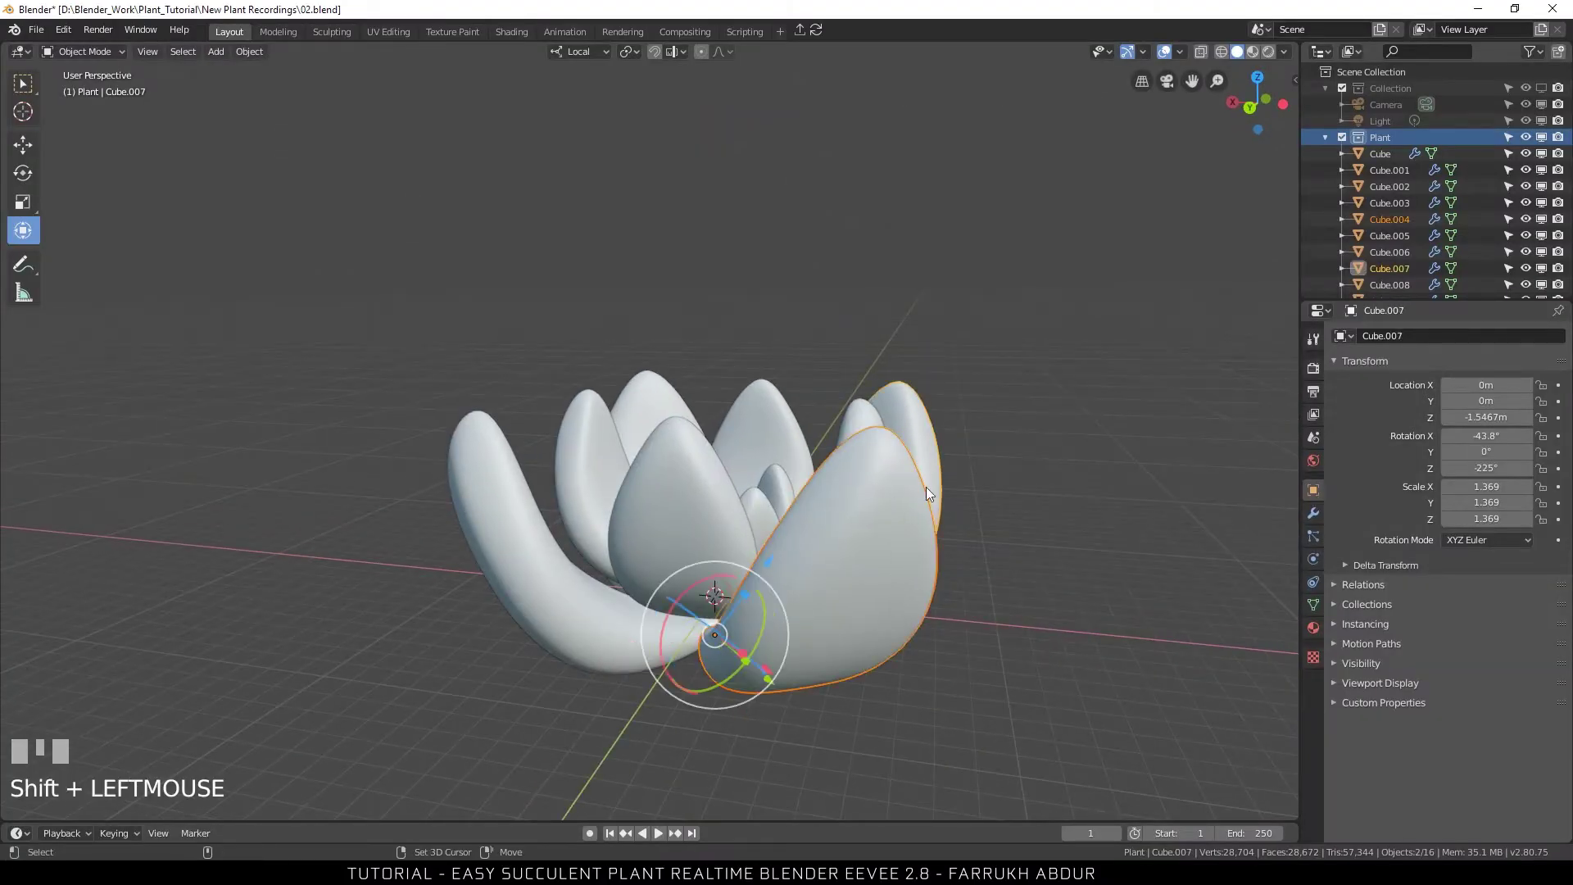
Place the smaller inner leaves, then select all leaves and lift the rosette up along Z.
click(1045, 470)
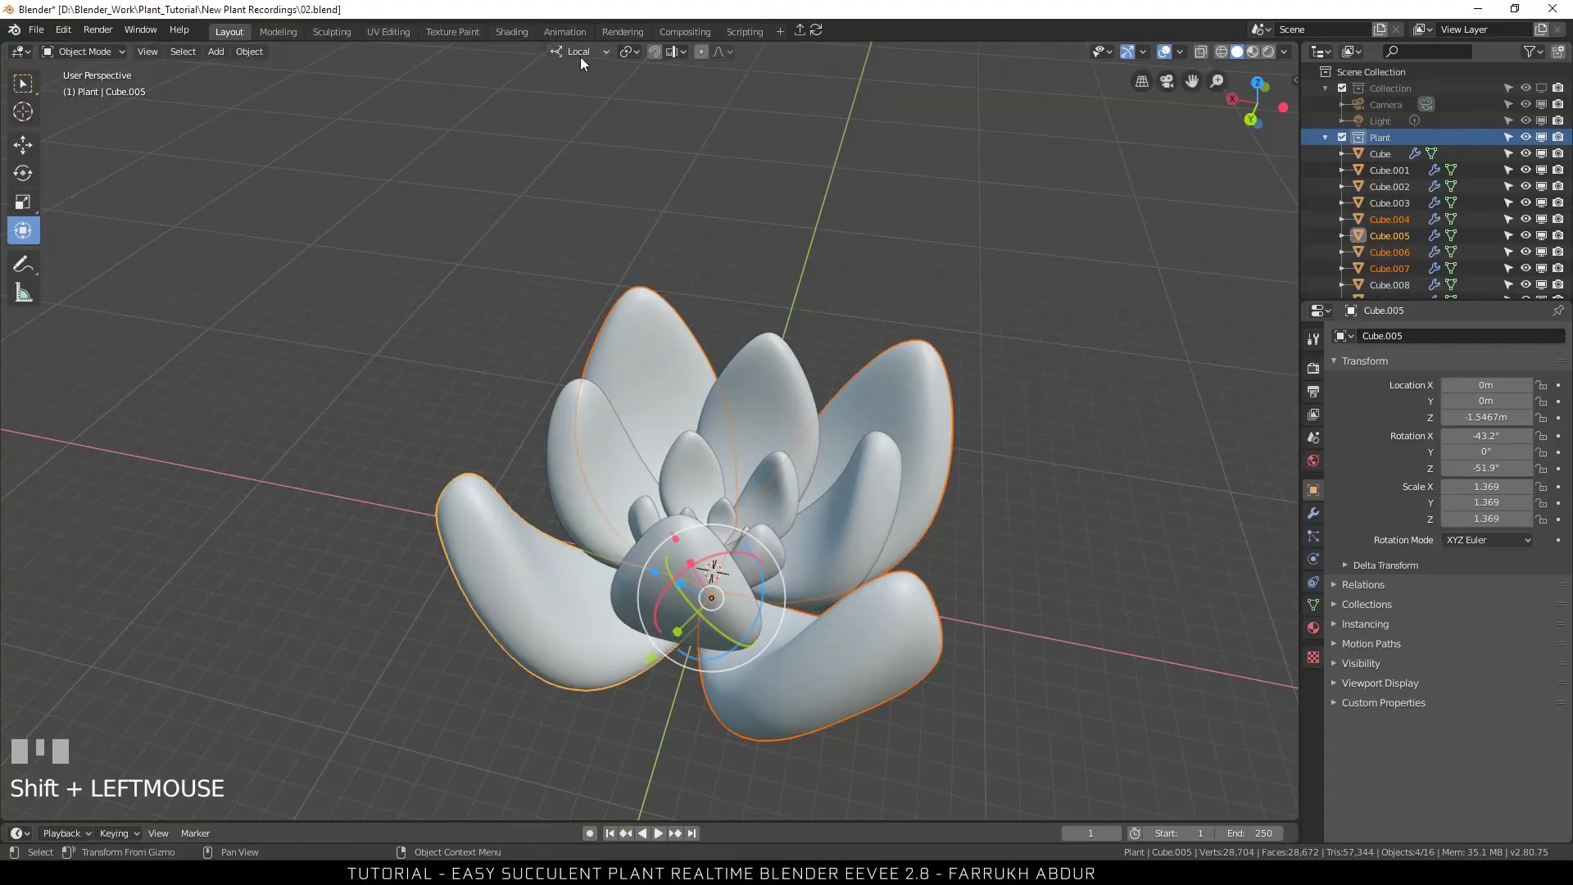
drag(563, 103, 1038, 672)
drag(1024, 646, 510, 502)
key(a)
scroll(down, 3)
drag(510, 503, 828, 565)
drag(828, 565, 855, 567)
drag(785, 629, 970, 661)
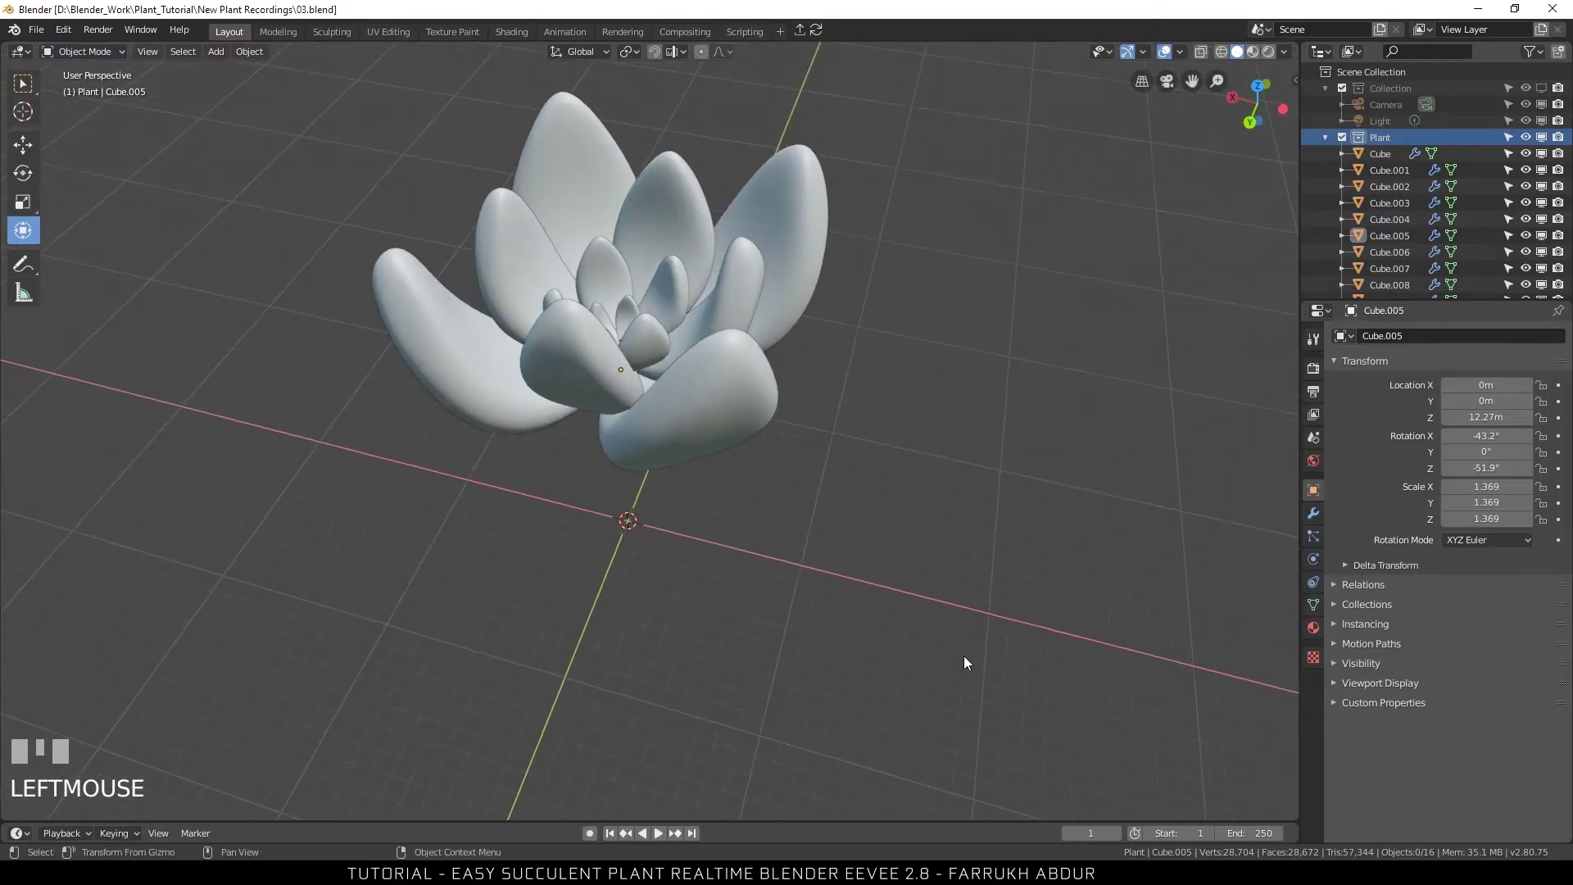
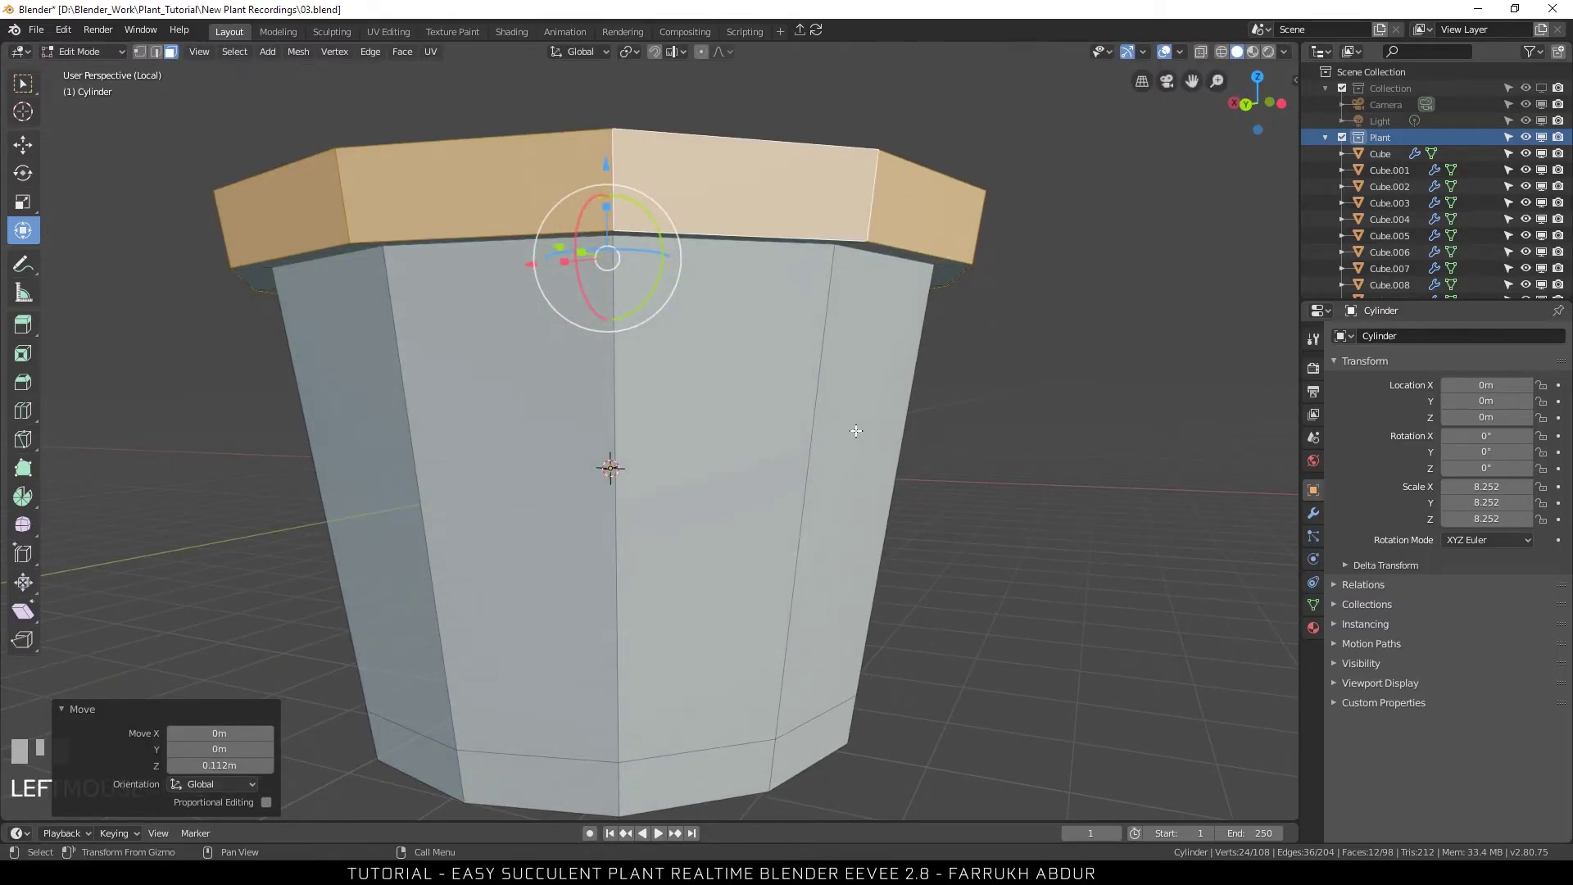
Add an edge loop around the pot wall just below the flared rim.
key(ctrl+r)
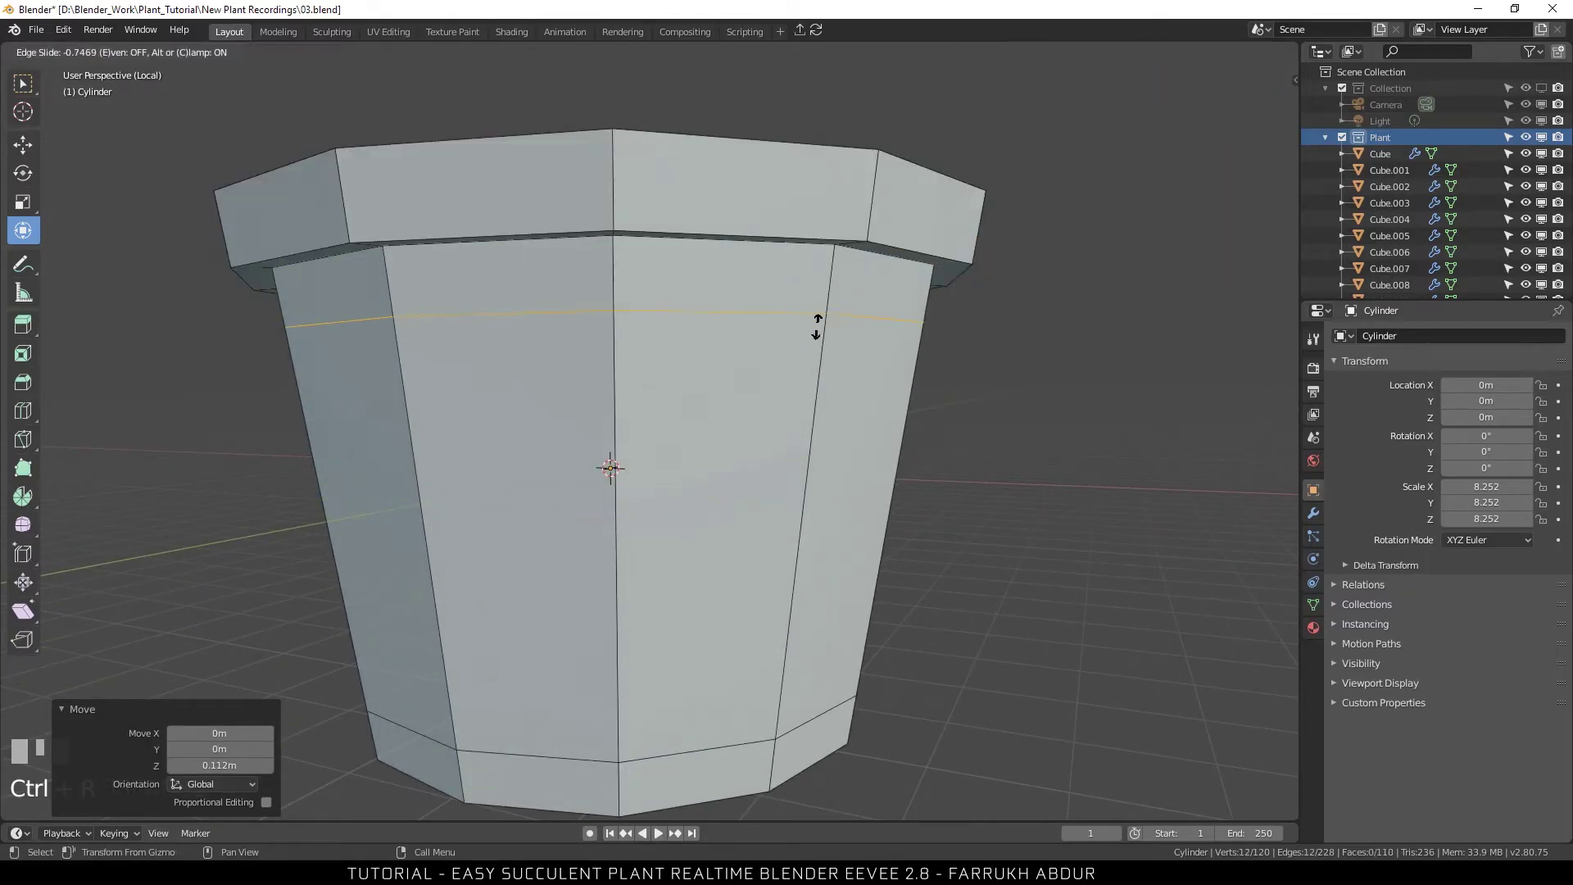
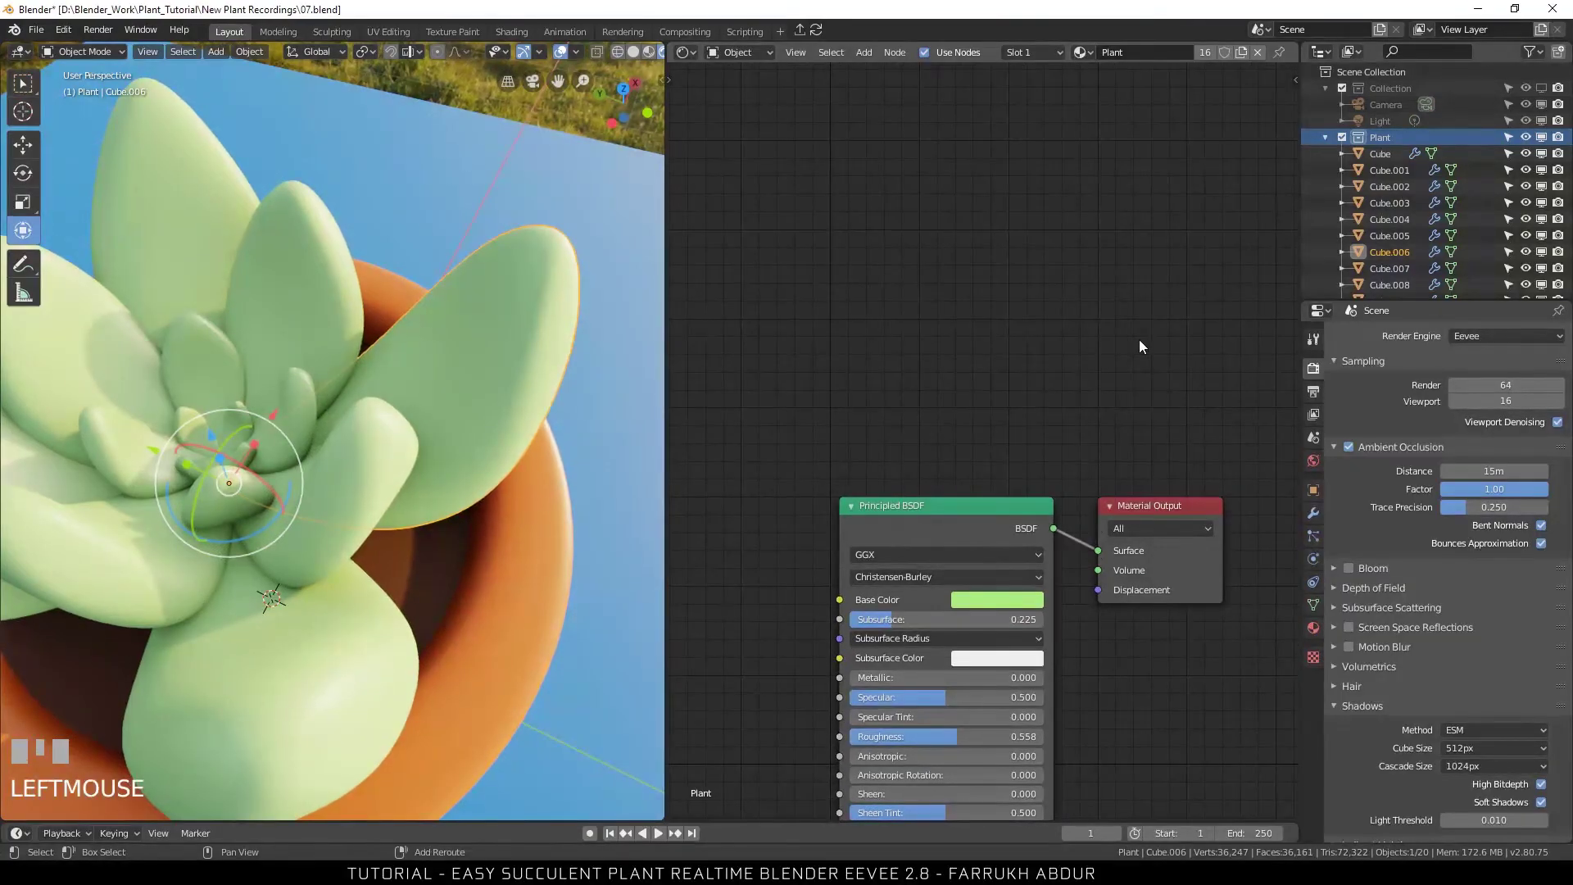
Add a Mix Shader and a ColorRamp node and place them in the plant material tree.
key(shift+a)
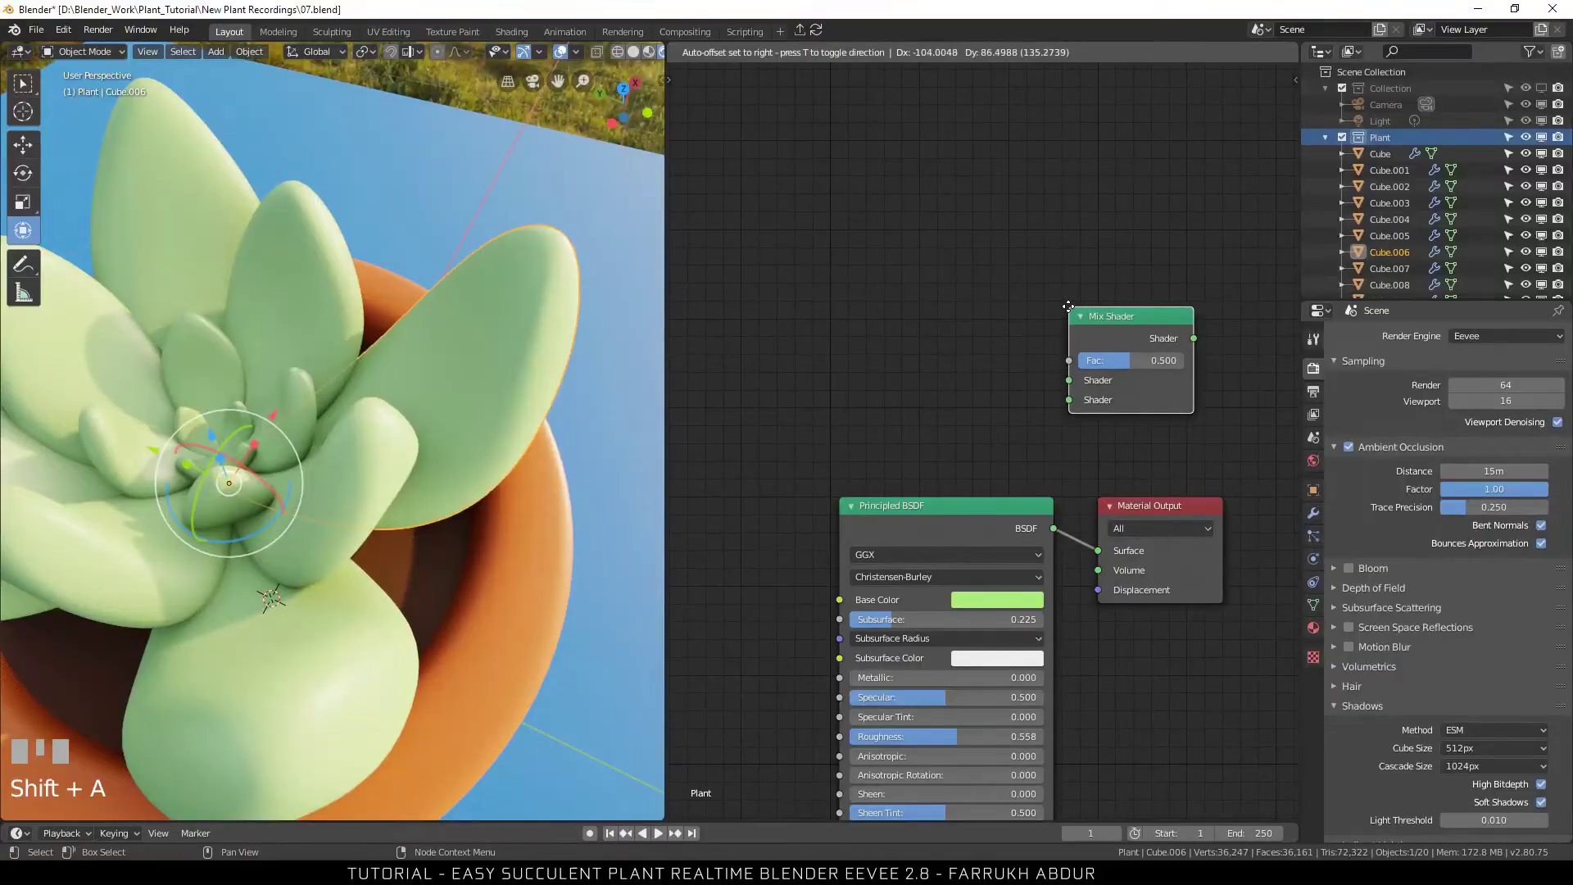
click(983, 367)
key(shift+a)
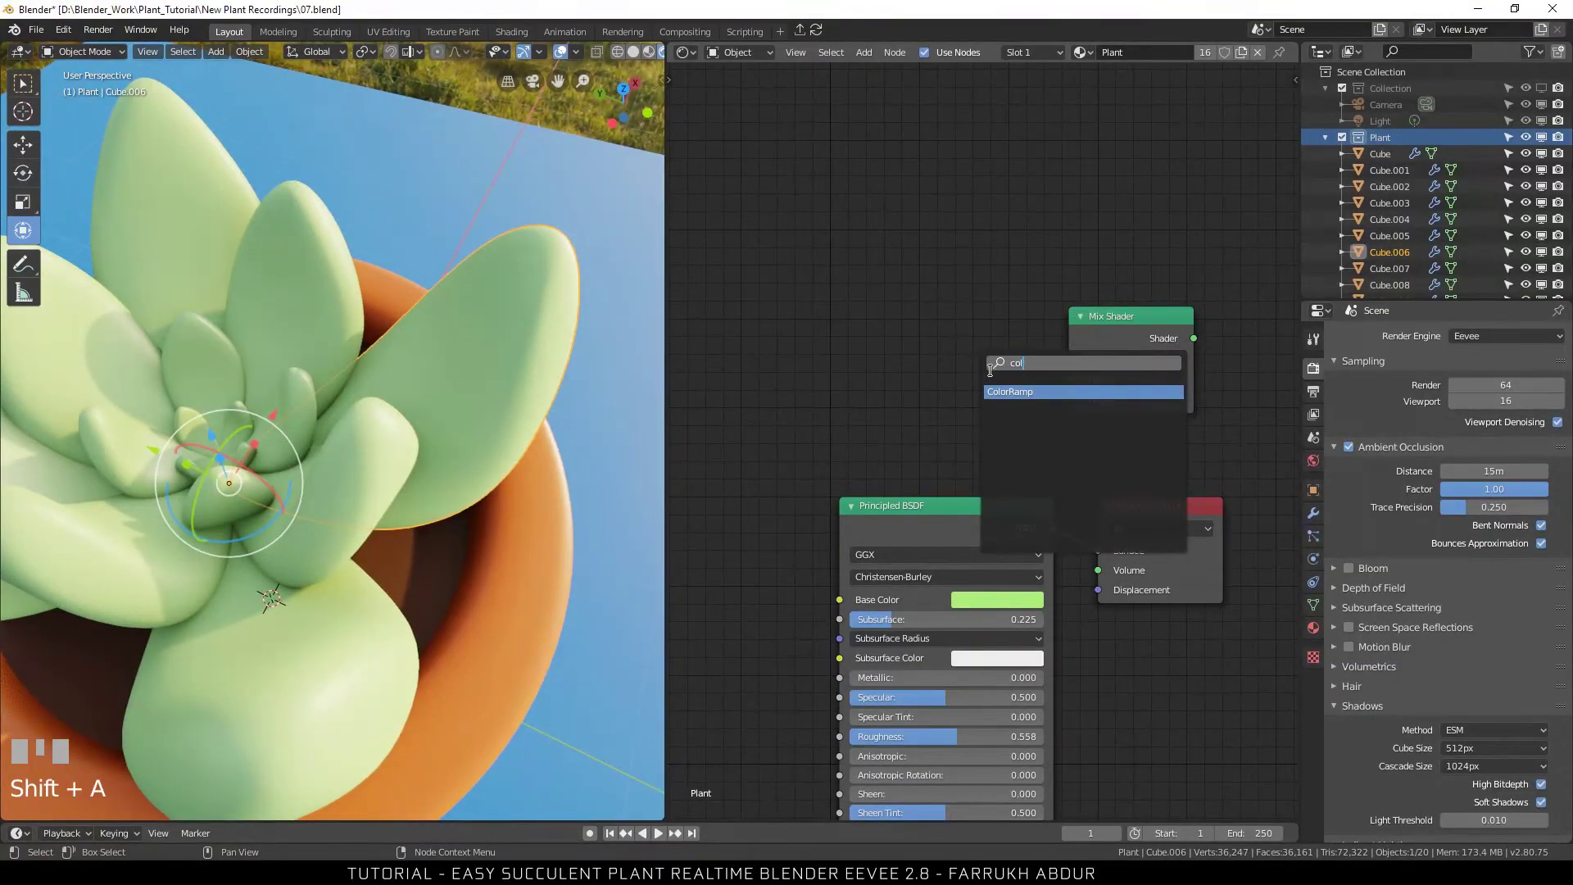
click(809, 272)
scroll(down, 3)
drag(796, 333, 878, 366)
click(877, 366)
Add Separate XYZ and Mapping nodes ahead of the ColorRamp, making room in the node view.
key(shift+a)
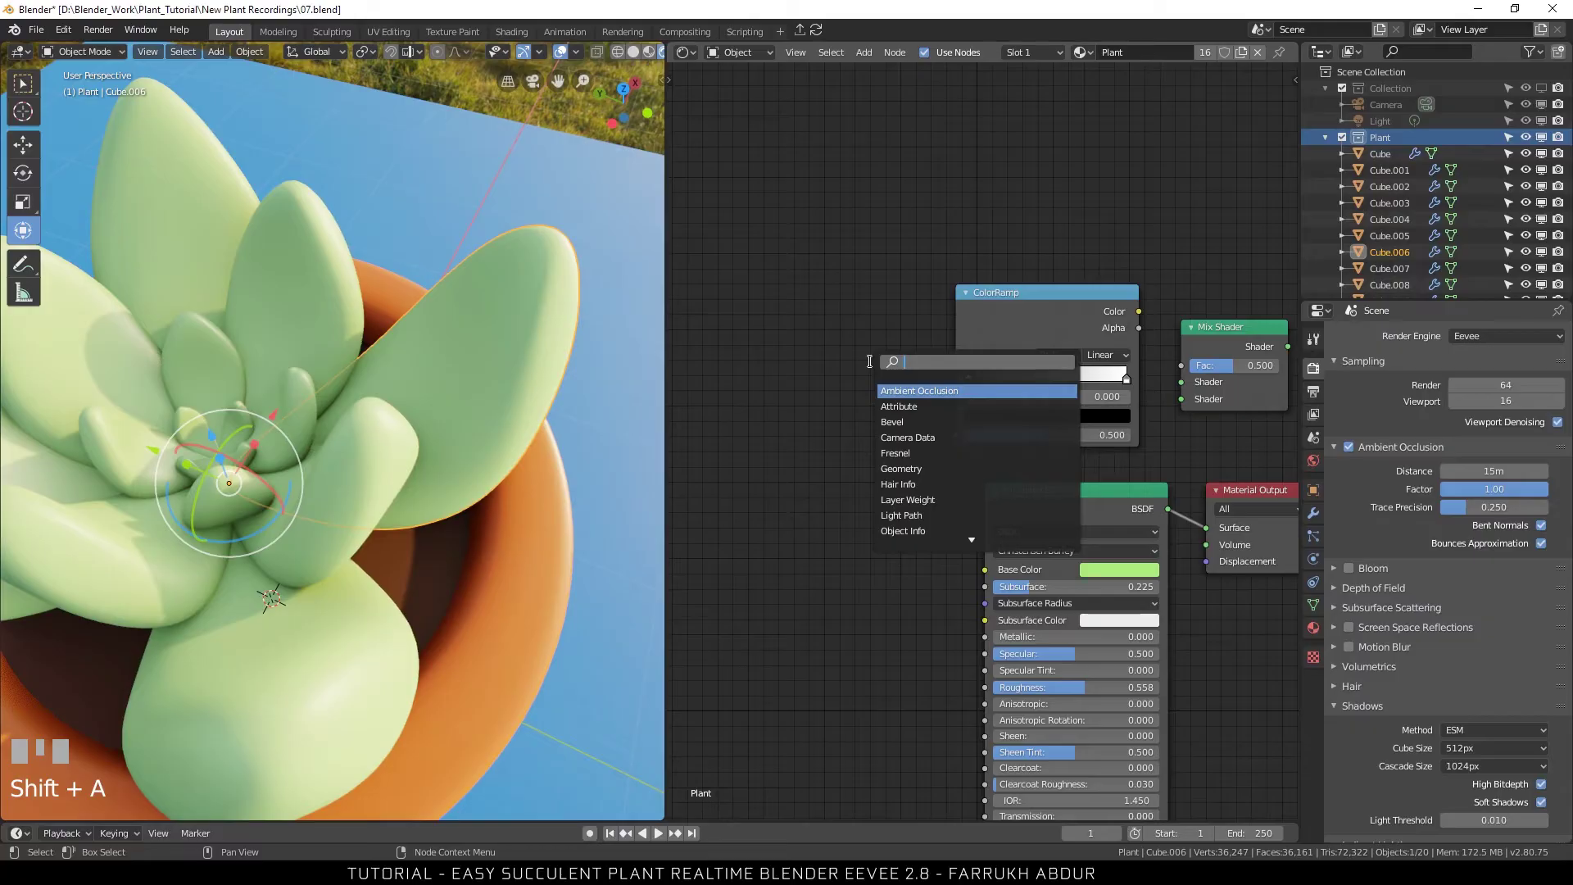
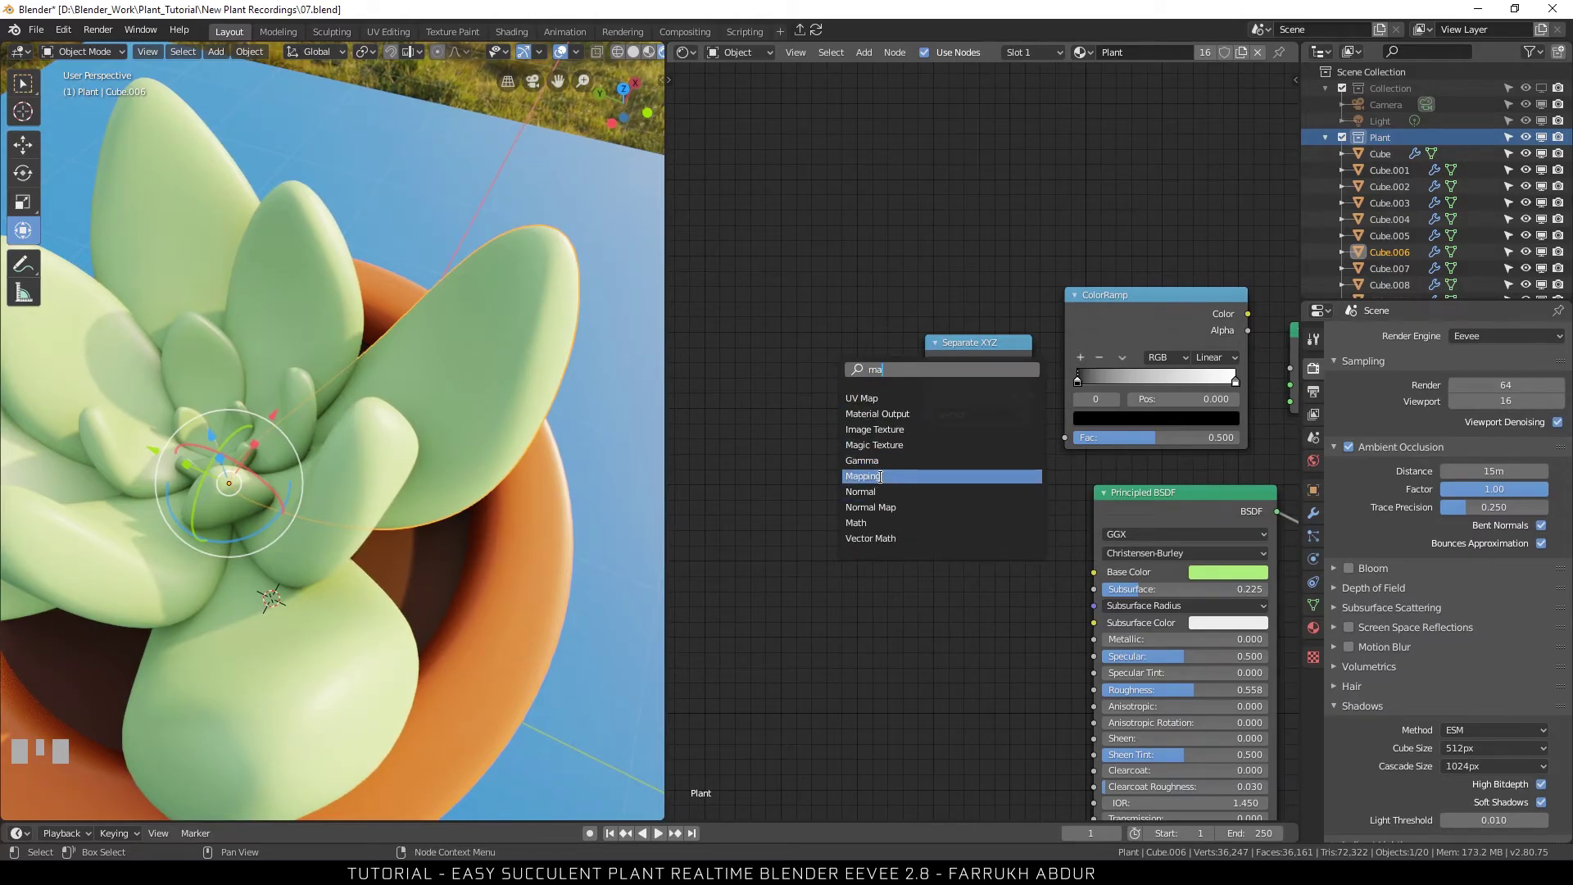
click(1294, 283)
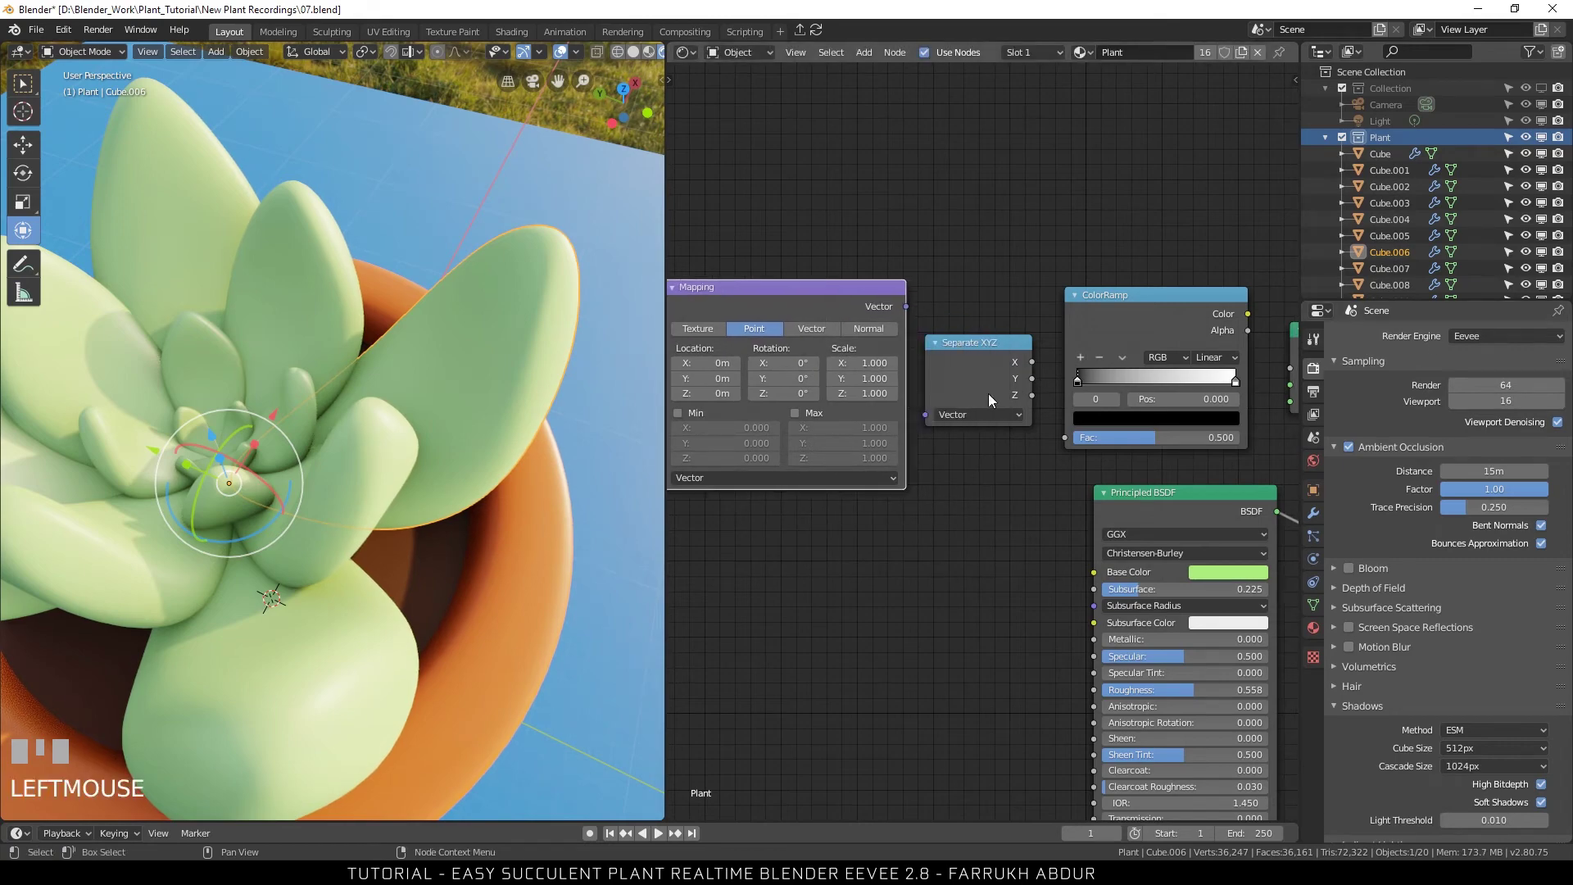
scroll(down, 3)
middle_click(877, 539)
scroll(up, 3)
click(811, 412)
key(shift+a)
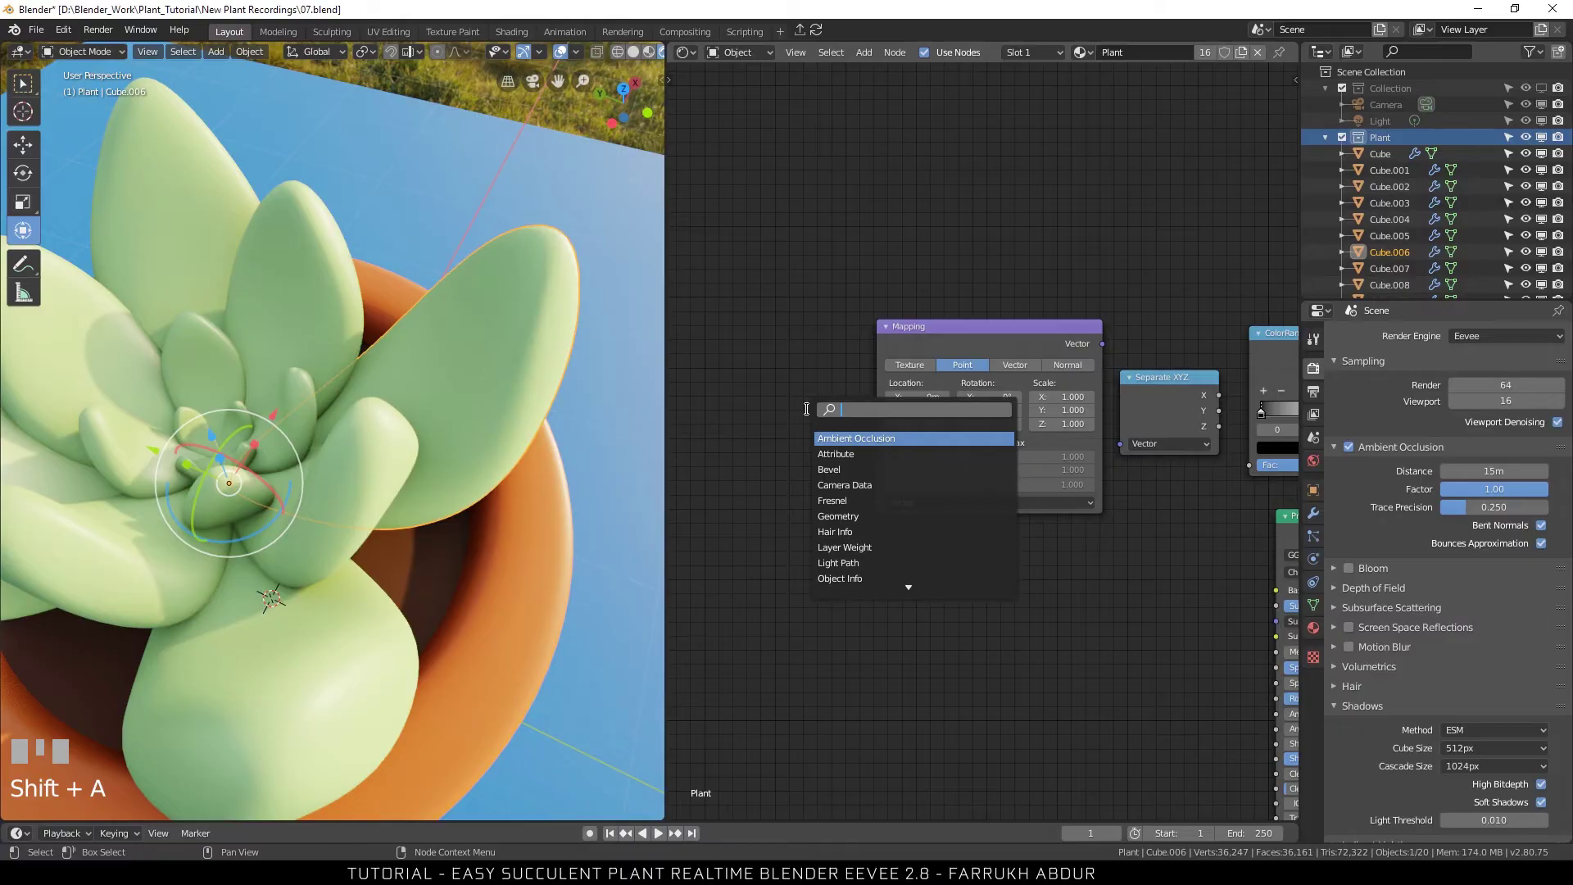
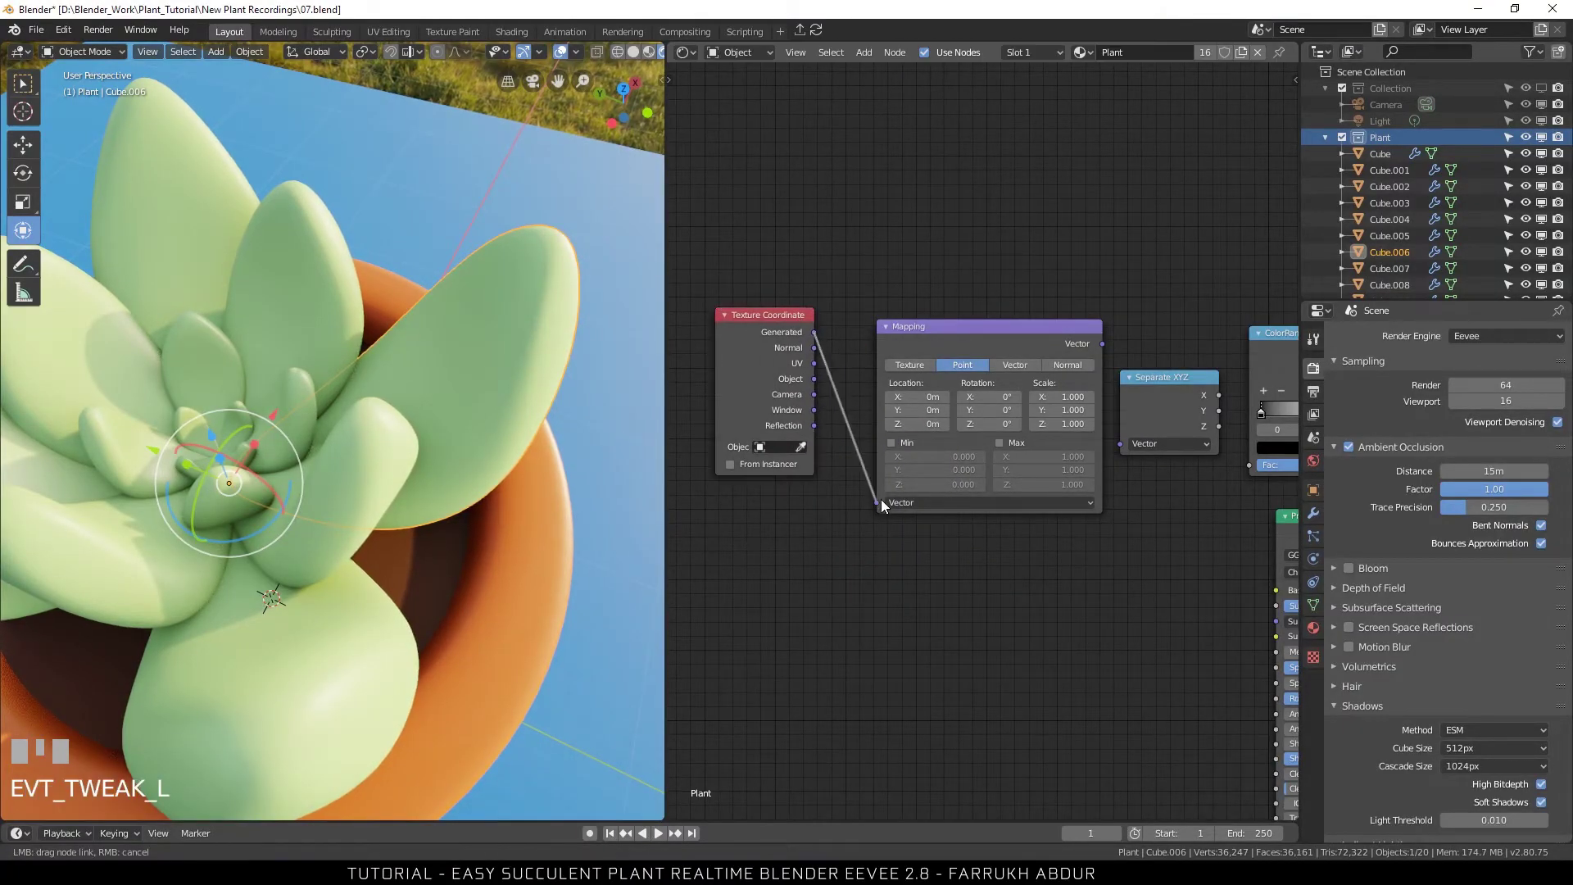
Wire Texture Coordinate into Mapping, Mapping into Separate XYZ, and its Z into the ColorRamp factor.
scroll(up, 3)
scroll(up, 3)
scroll(up, 3)
drag(1027, 543, 982, 396)
scroll(up, 3)
click(1004, 308)
click(1072, 325)
drag(1006, 284, 1038, 366)
scroll(down, 3)
drag(1093, 501, 959, 429)
Drive the Mix Shader factor with the ramp colour, route the Principled BSDF through it to the Material Output.
scroll(up, 3)
drag(943, 410, 976, 486)
scroll(down, 3)
drag(982, 526, 1039, 579)
scroll(up, 3)
click(1013, 319)
click(1040, 579)
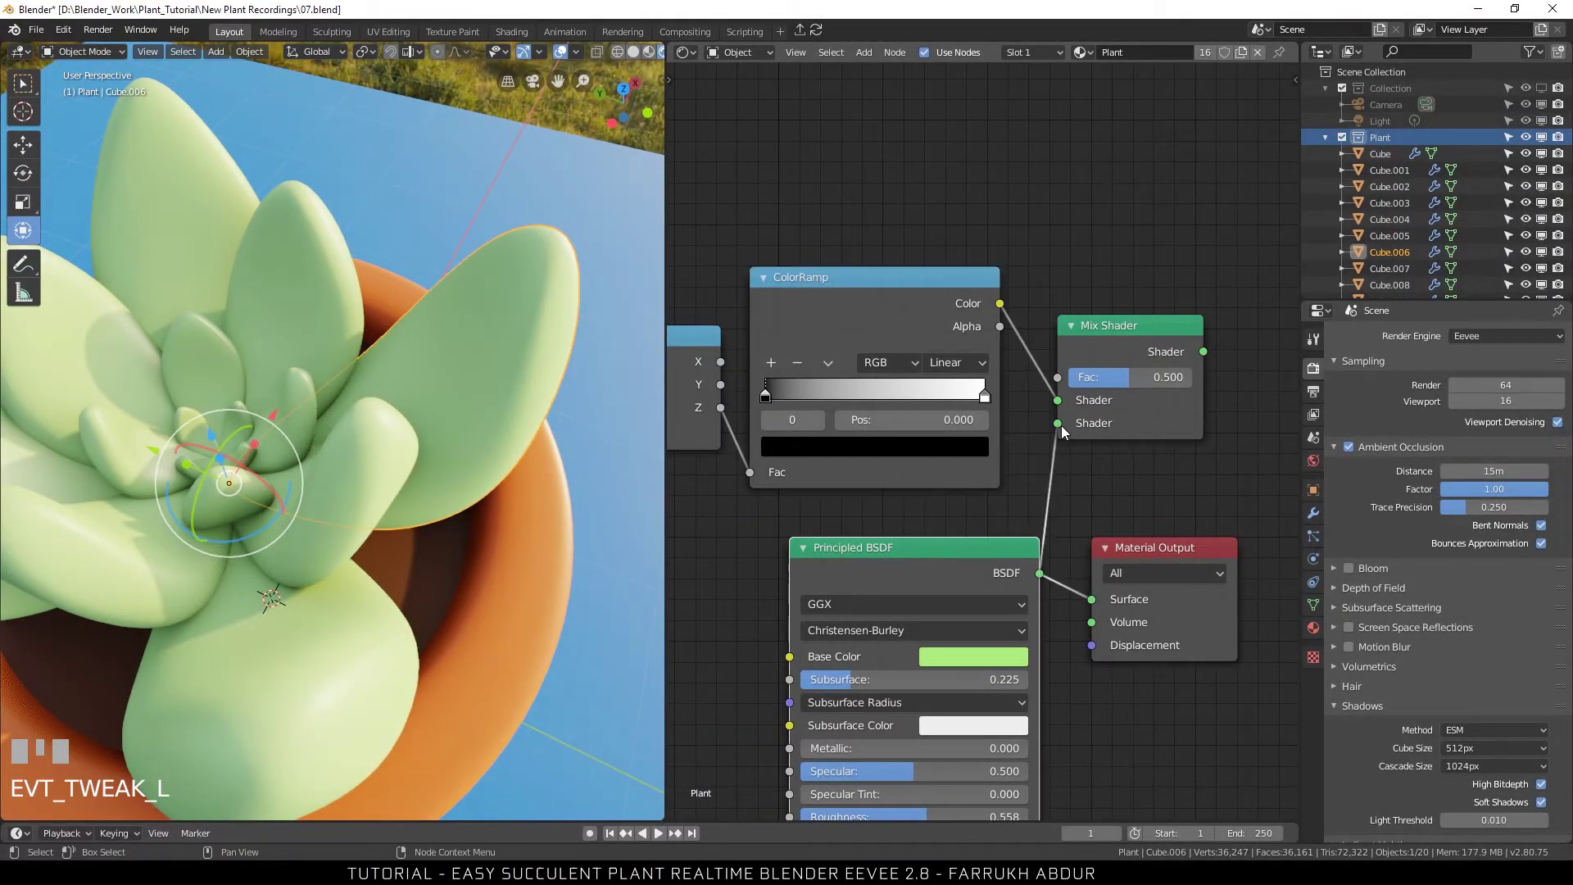
scroll(down, 3)
drag(1085, 445, 968, 515)
click(968, 516)
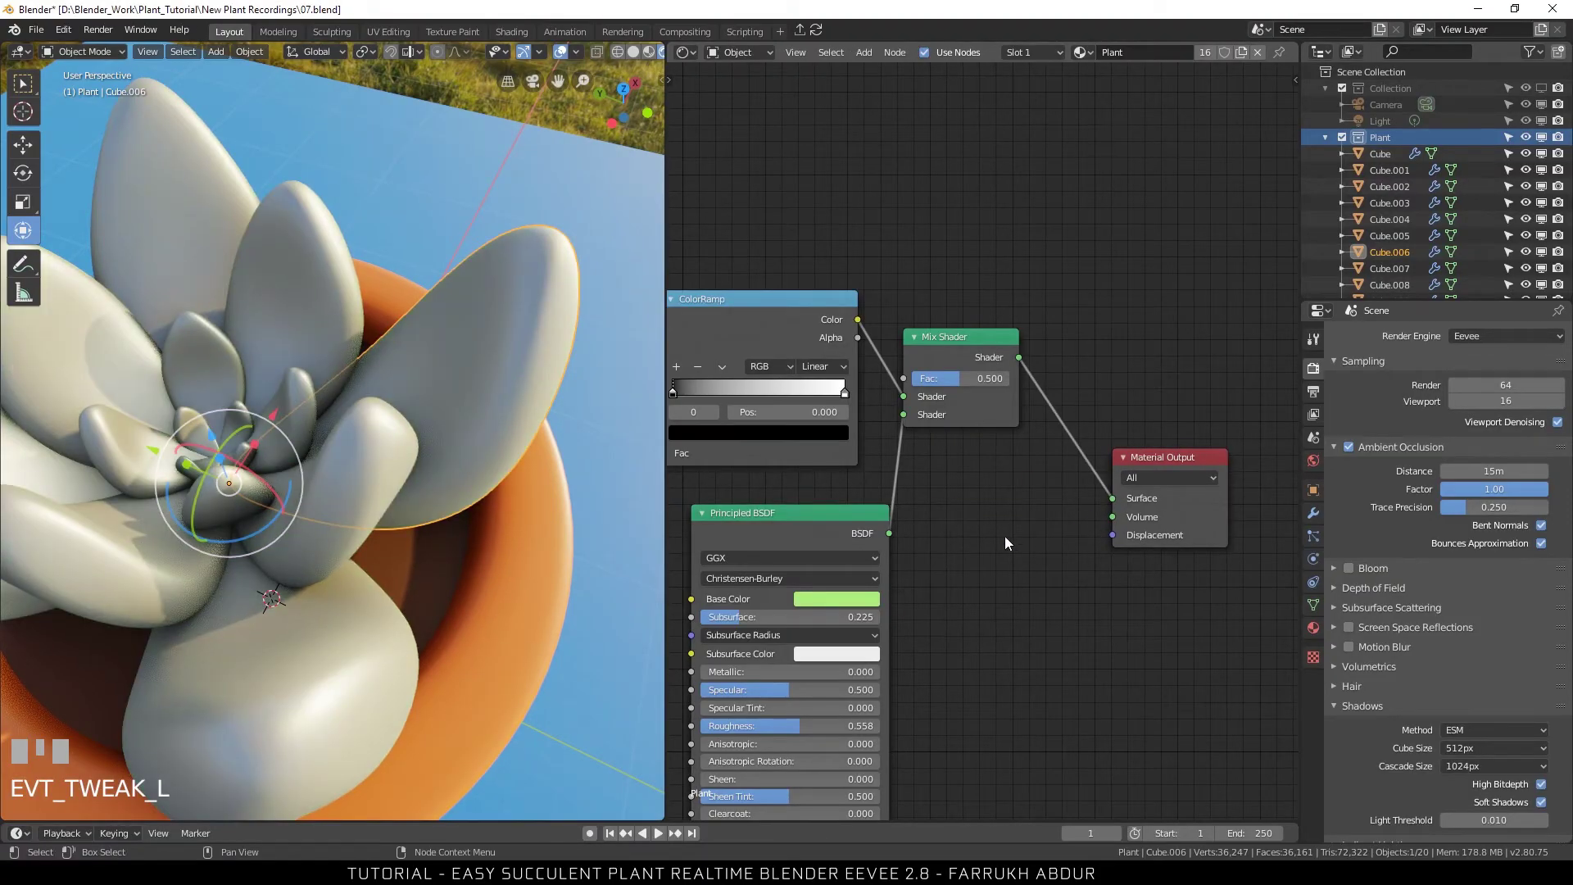
scroll(down, 3)
drag(1004, 547, 783, 547)
Set the ColorRamp end stop to pink for the leaf tips and adjust the other stop toward green.
scroll(up, 3)
drag(912, 555, 1002, 425)
click(1003, 425)
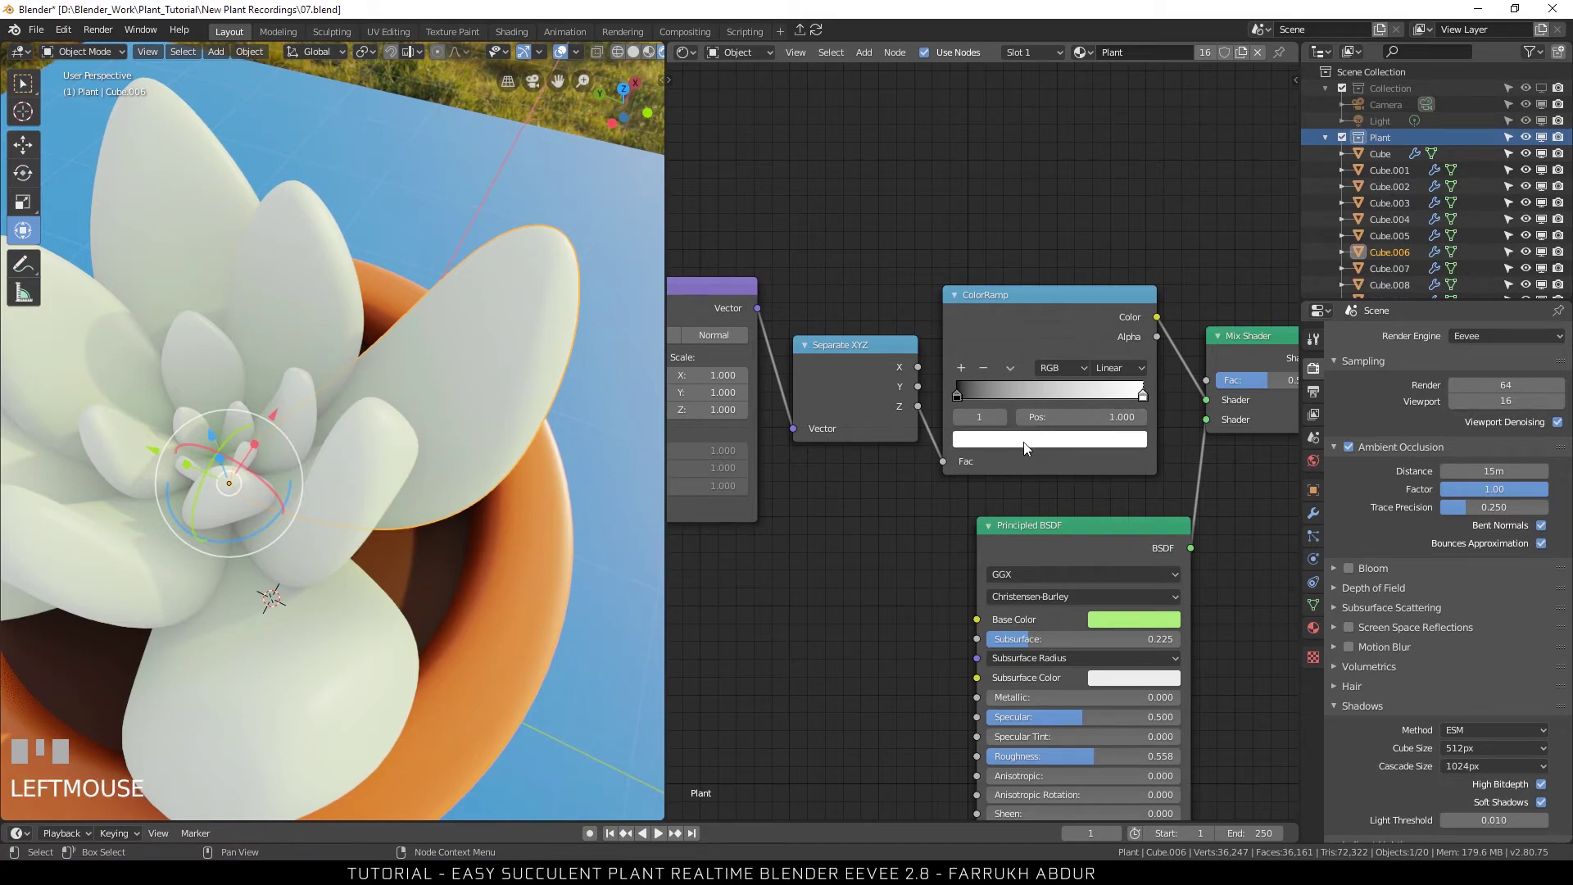
click(1026, 441)
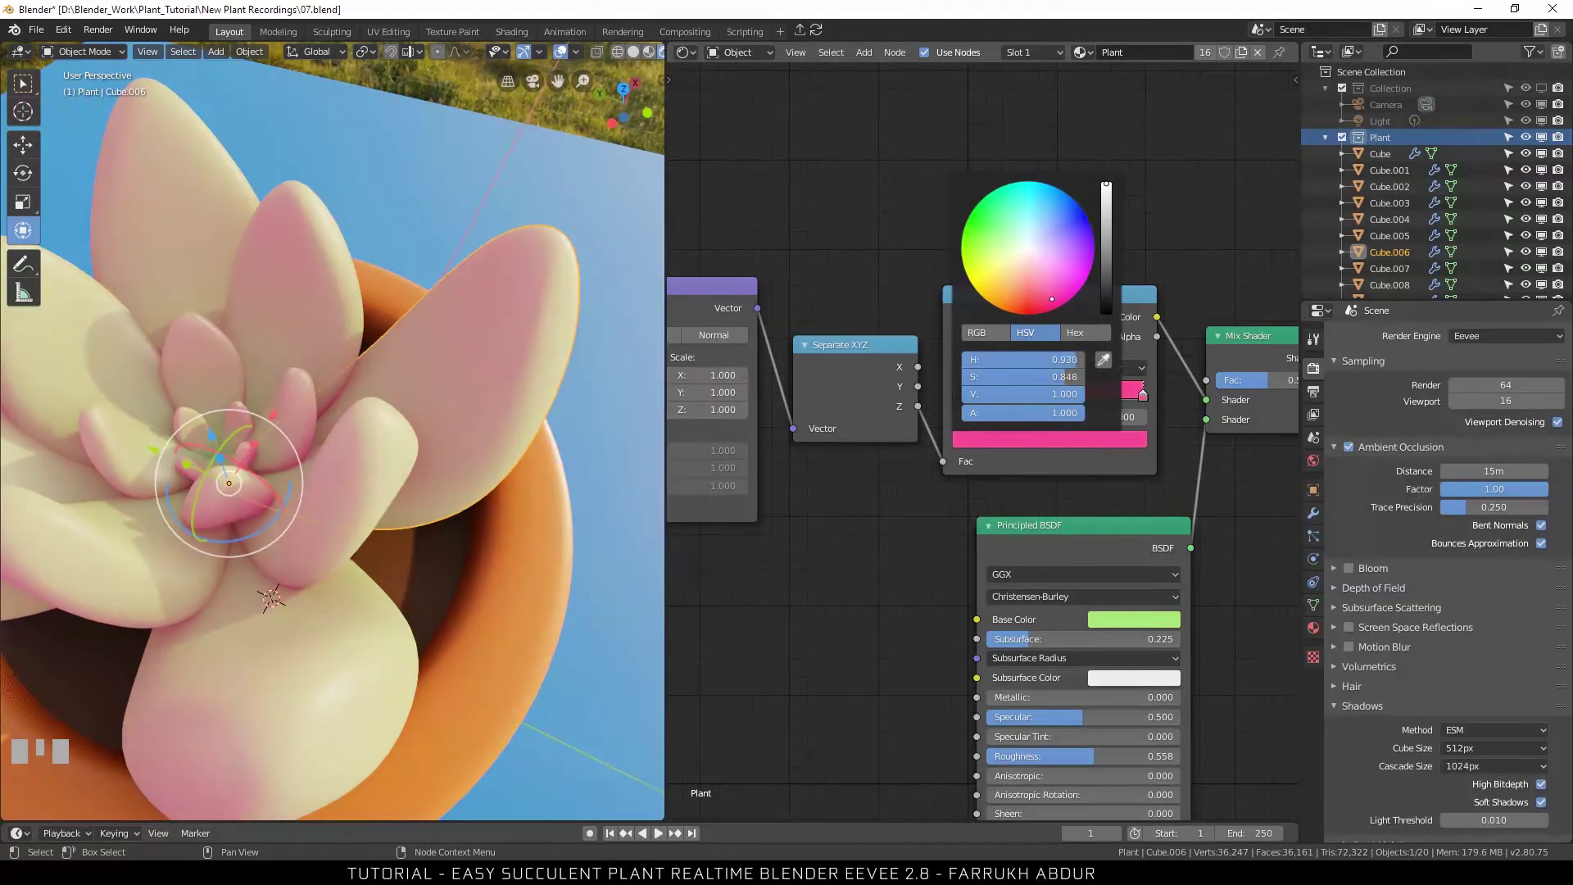
click(968, 425)
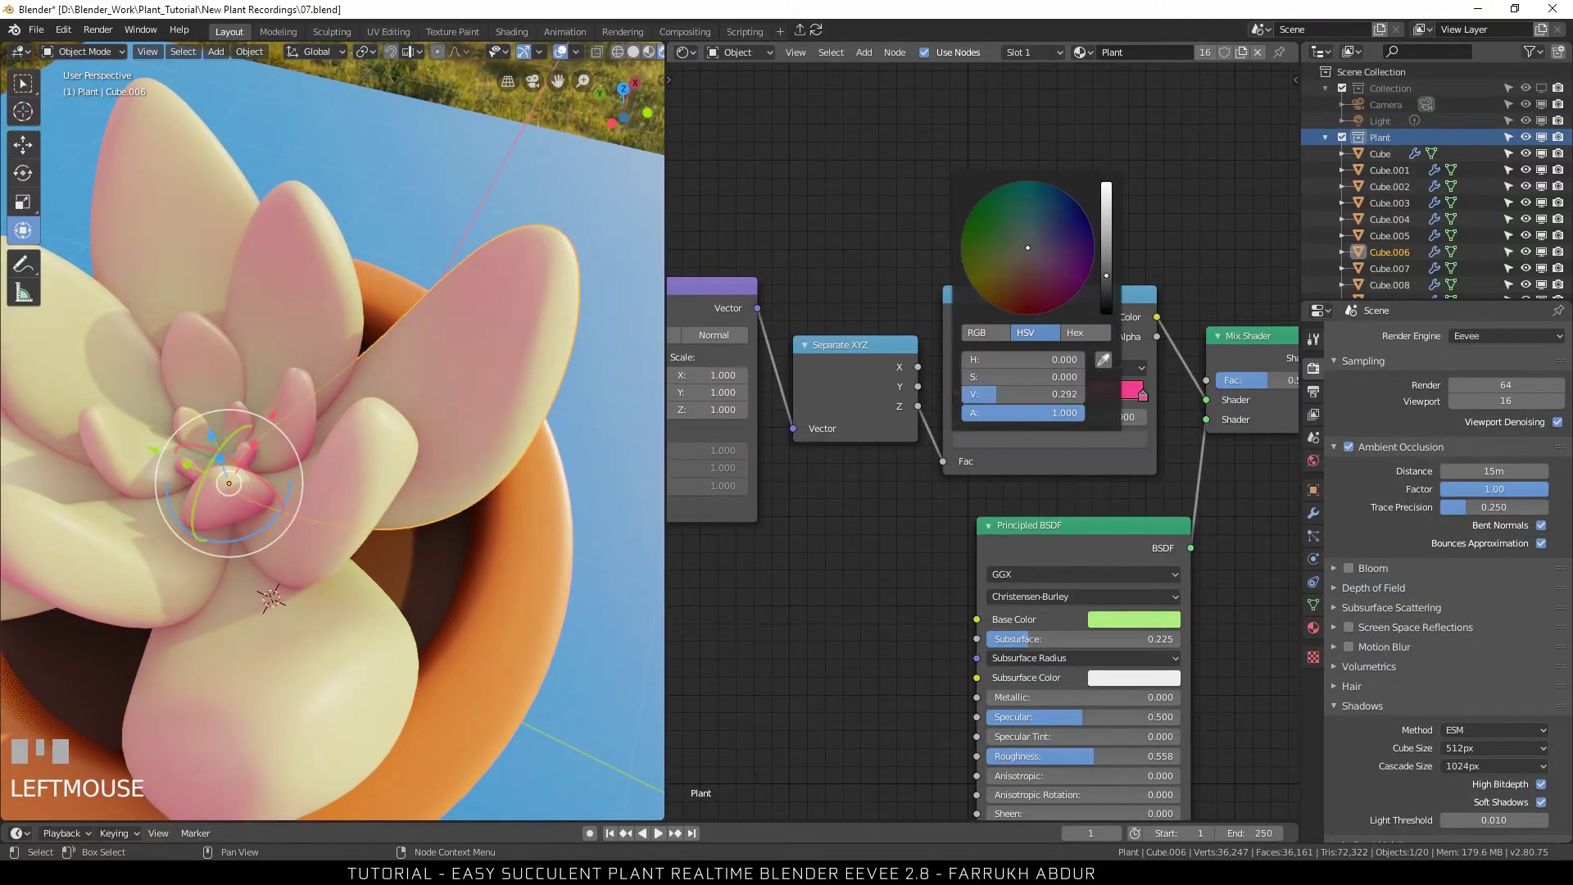
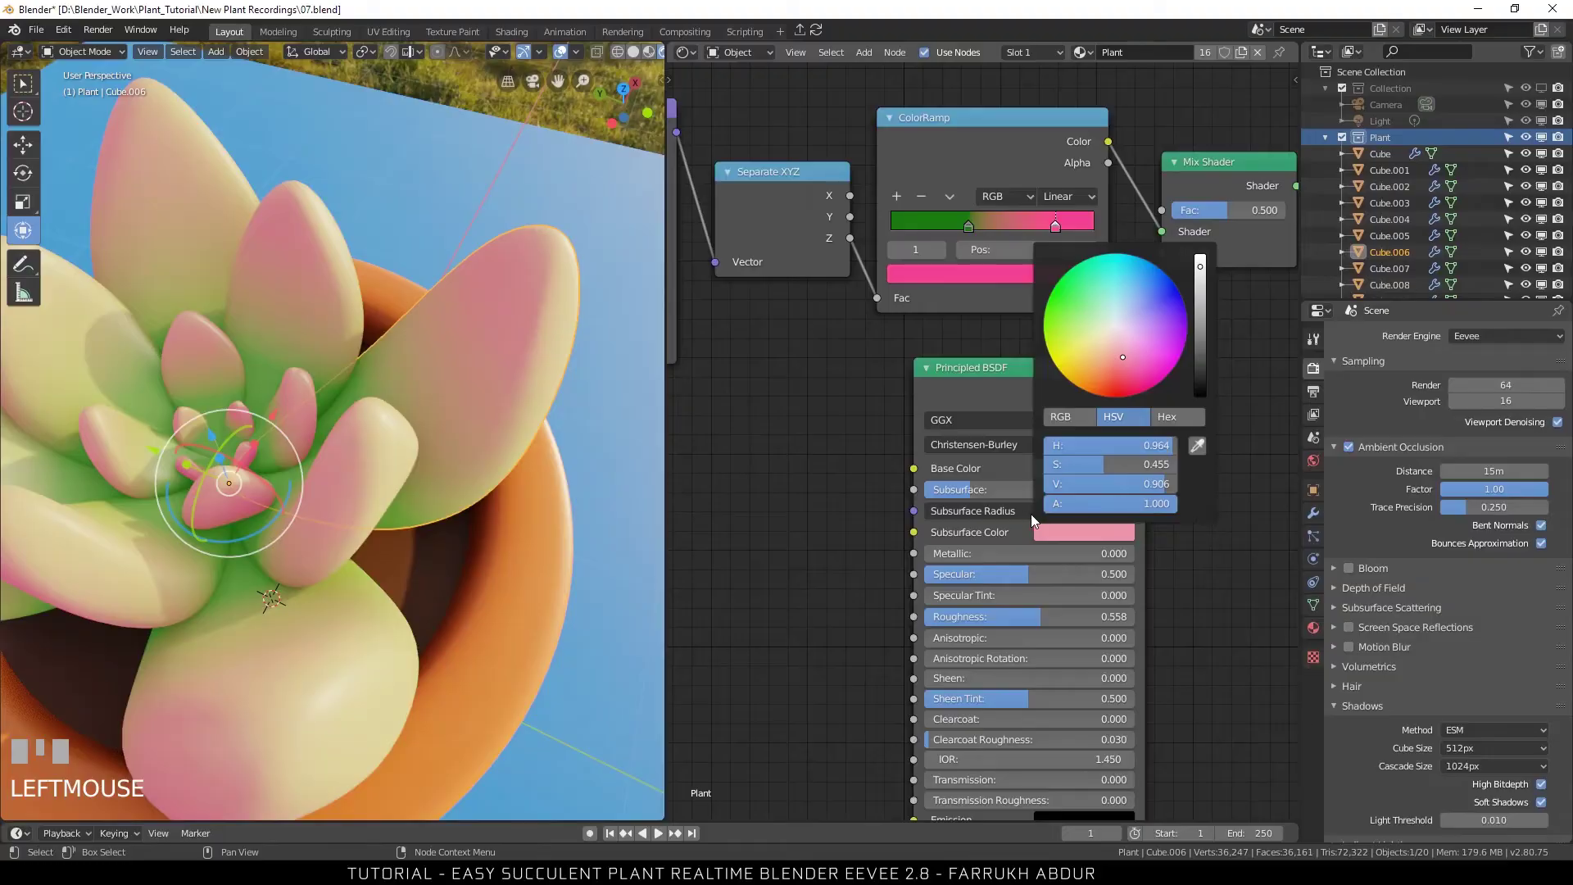
Orbit around the plant and reselect a leaf piece to check the pink-tipped leaves.
drag(973, 493, 815, 502)
scroll(down, 3)
scroll(up, 3)
click(516, 165)
click(441, 648)
drag(472, 730, 513, 677)
scroll(up, 3)
middle_click(512, 677)
middle_click(529, 694)
click(519, 164)
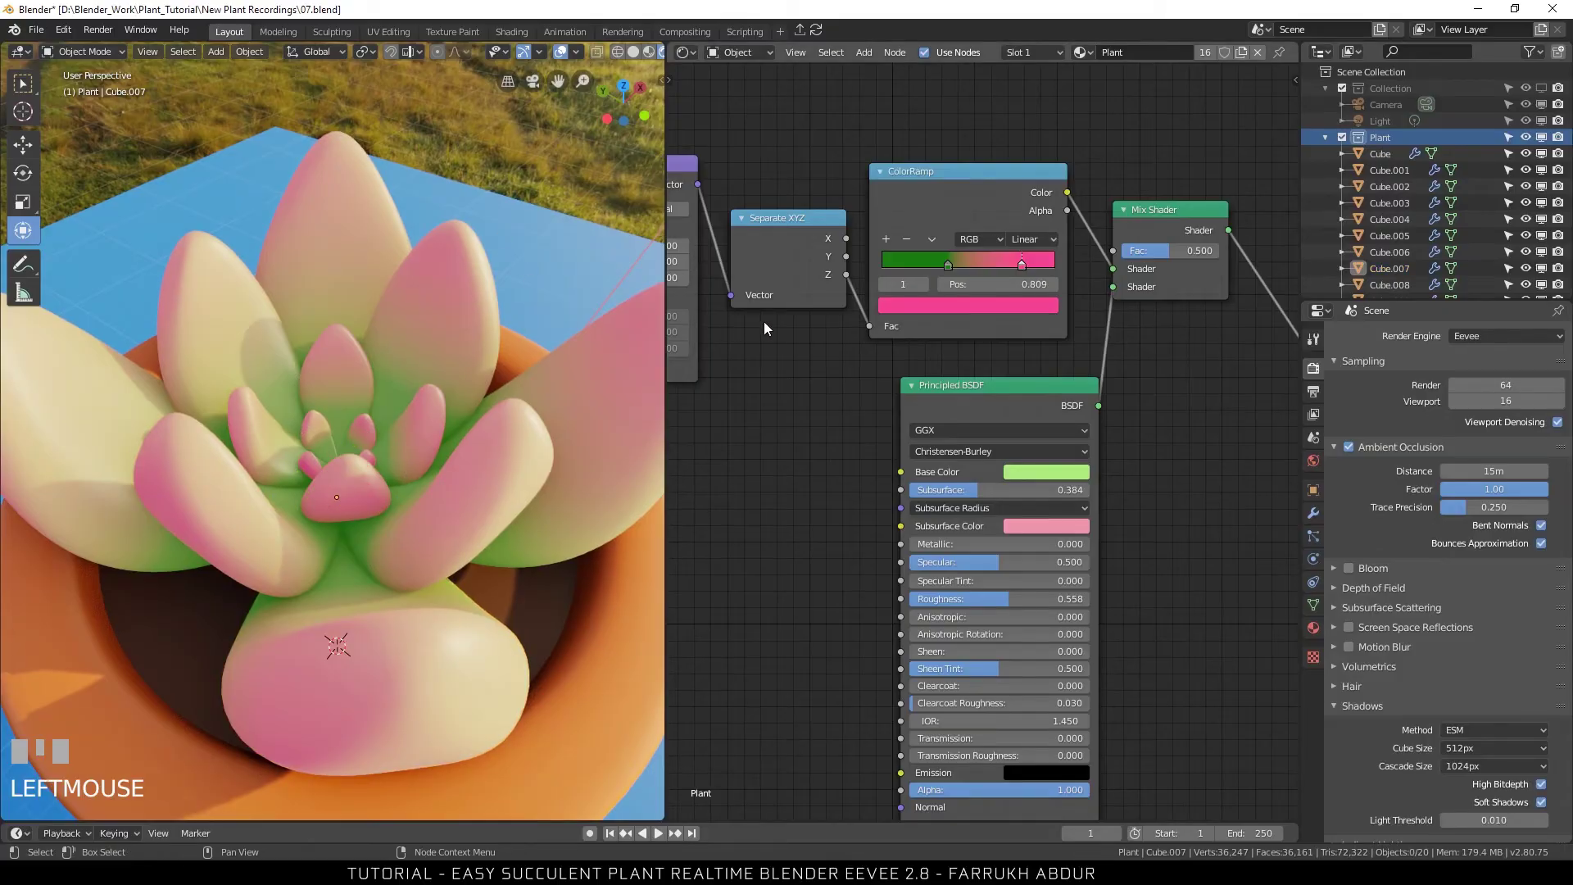
scroll(down, 3)
scroll(up, 3)
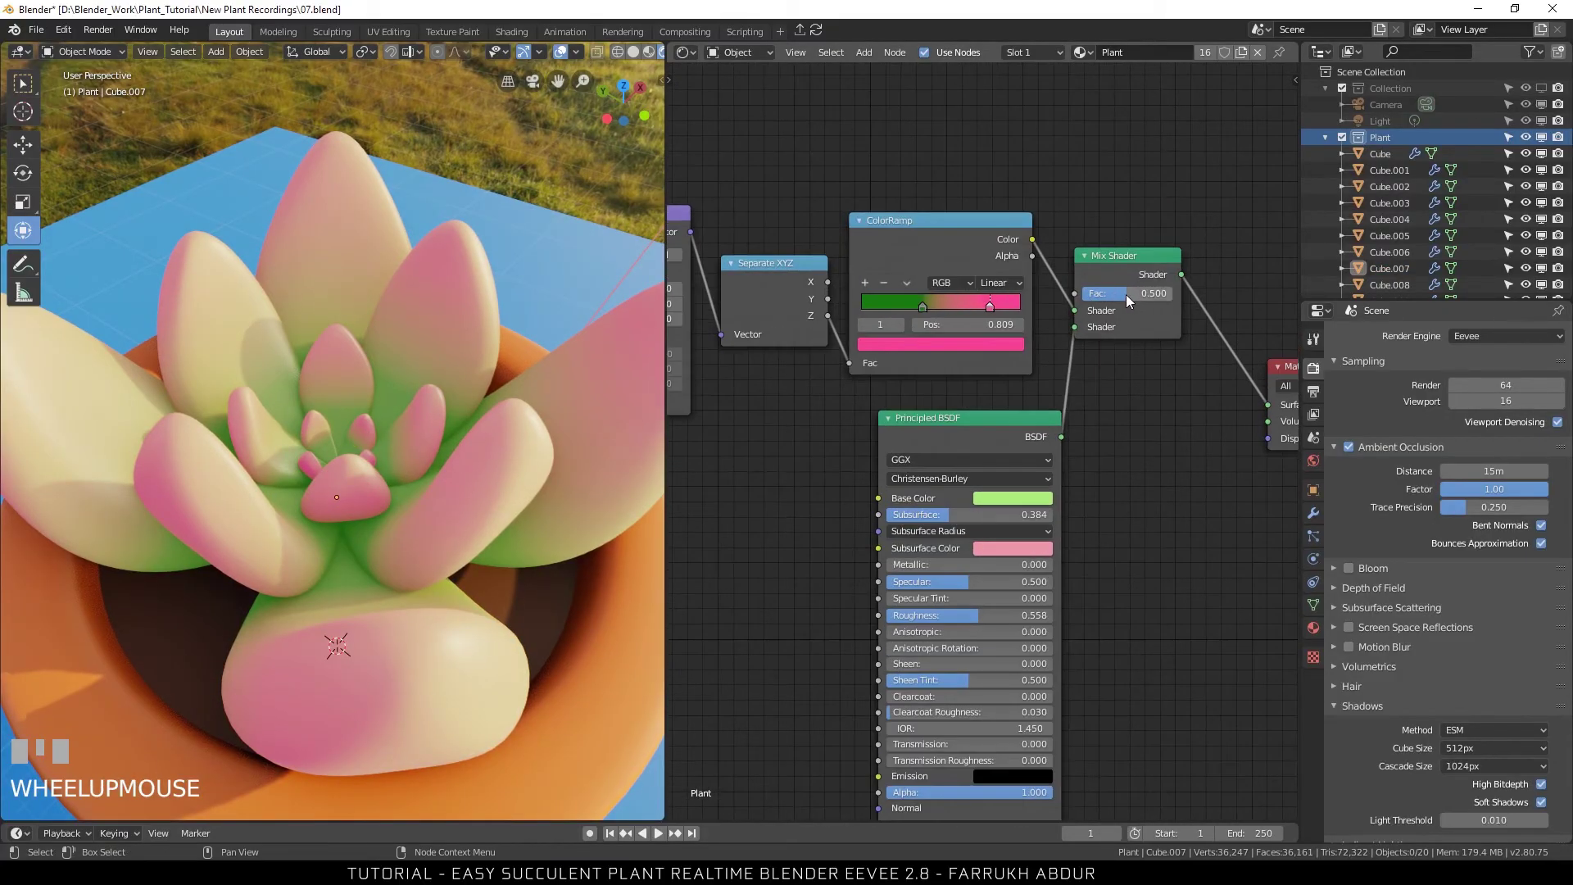
Raise the Mix Shader factor from 0.500 to about 0.558.
drag(1128, 297, 529, 312)
middle_click(520, 315)
drag(519, 315, 876, 362)
Add Noise Texture, a black-and-white ColorRamp and a second Mix Shader, wiring noise→ramp and the mixer into the output.
scroll(down, 3)
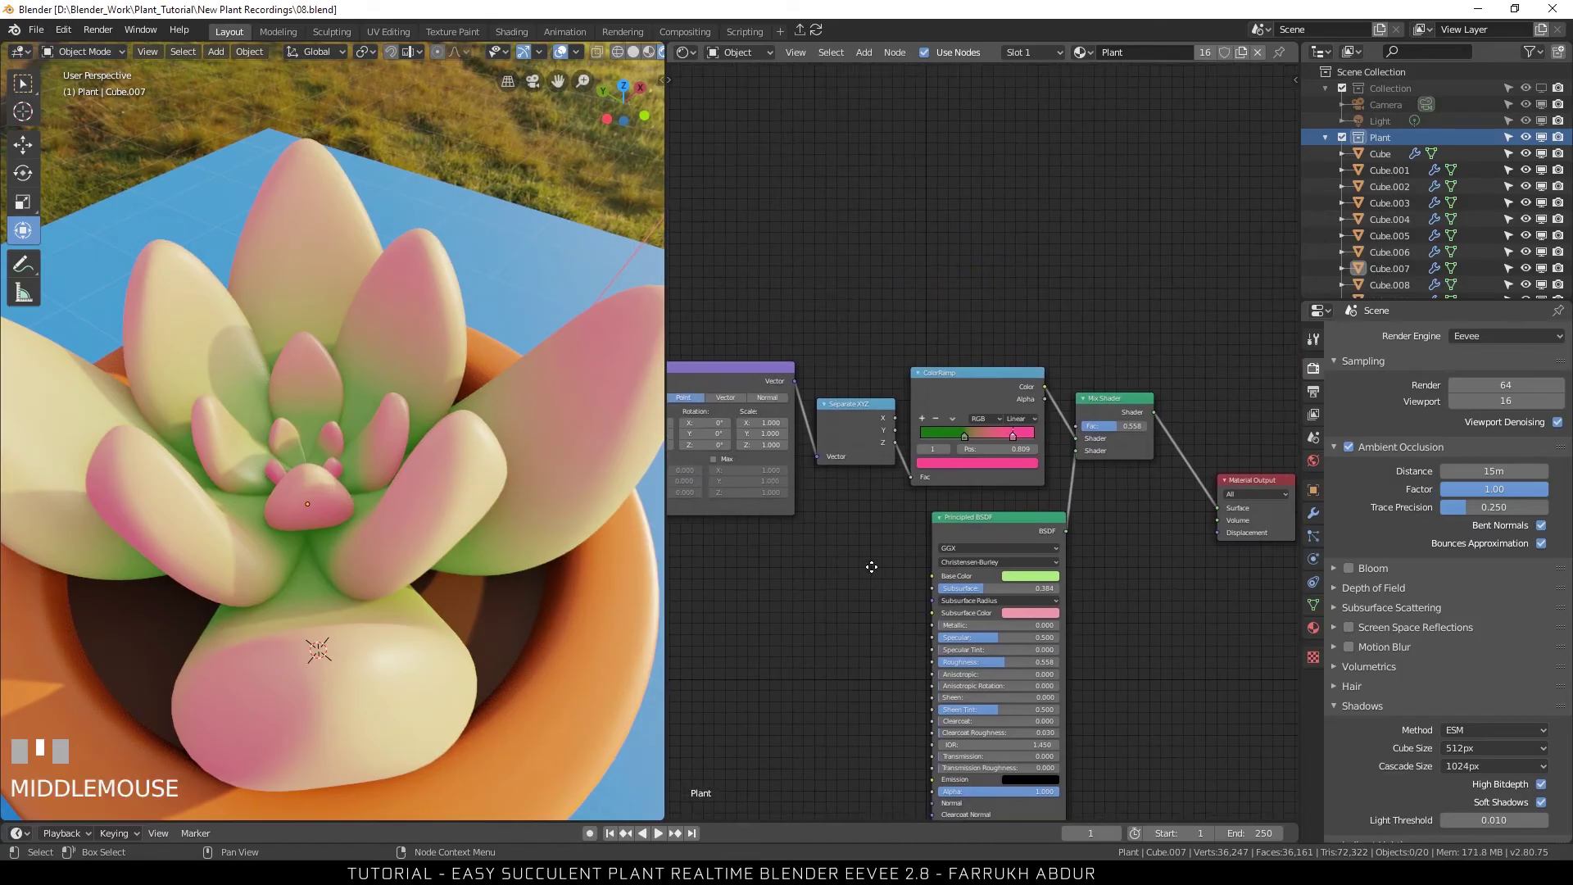
scroll(up, 3)
middle_click(1004, 273)
click(1060, 358)
key(shift+a)
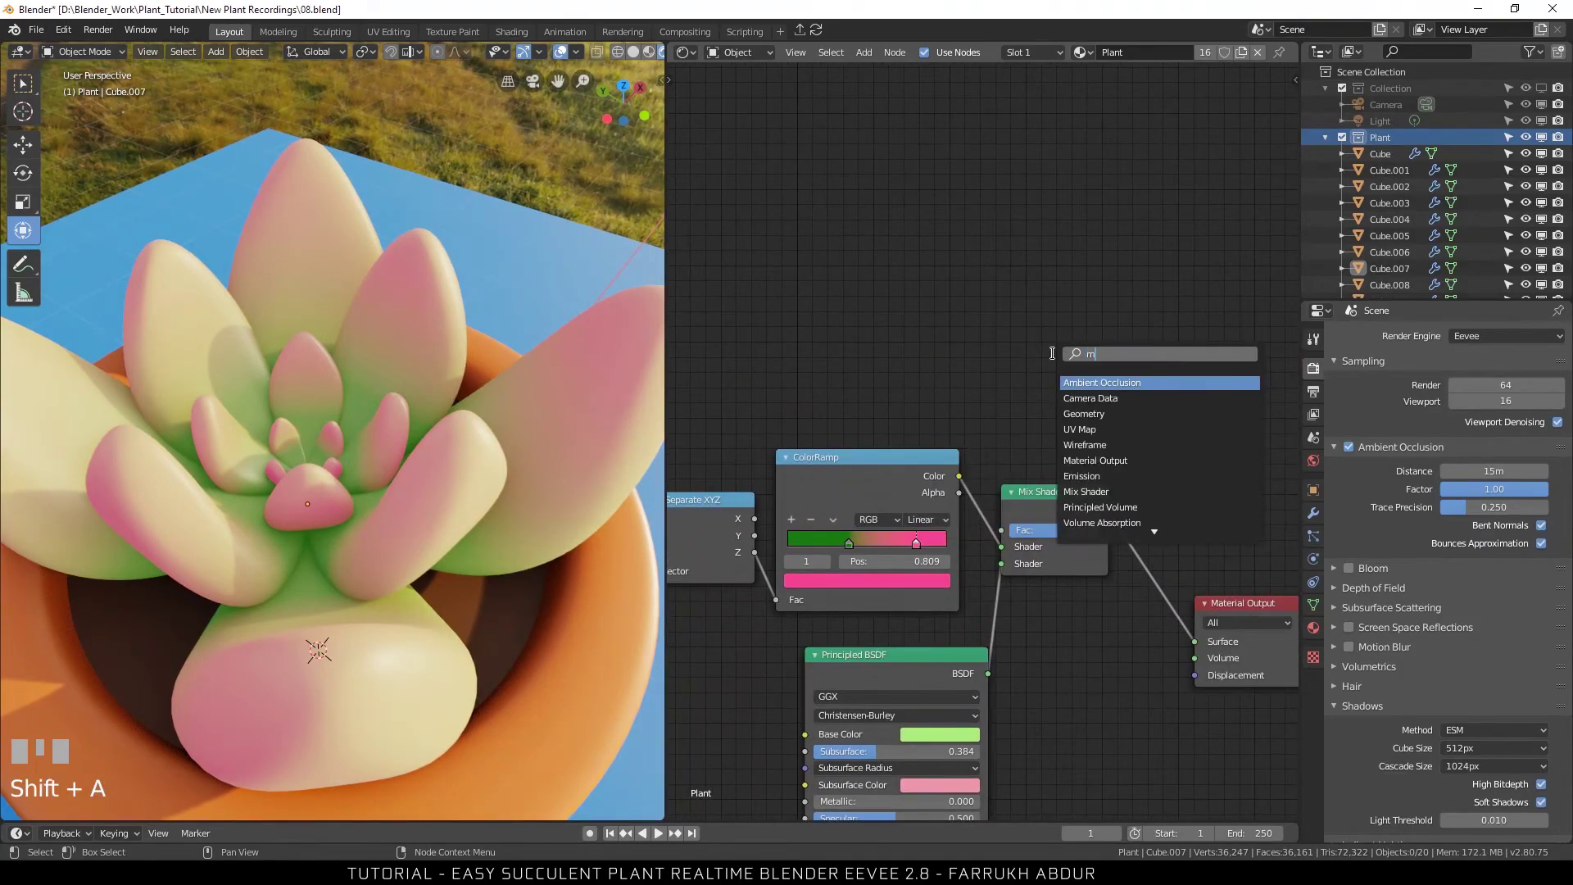
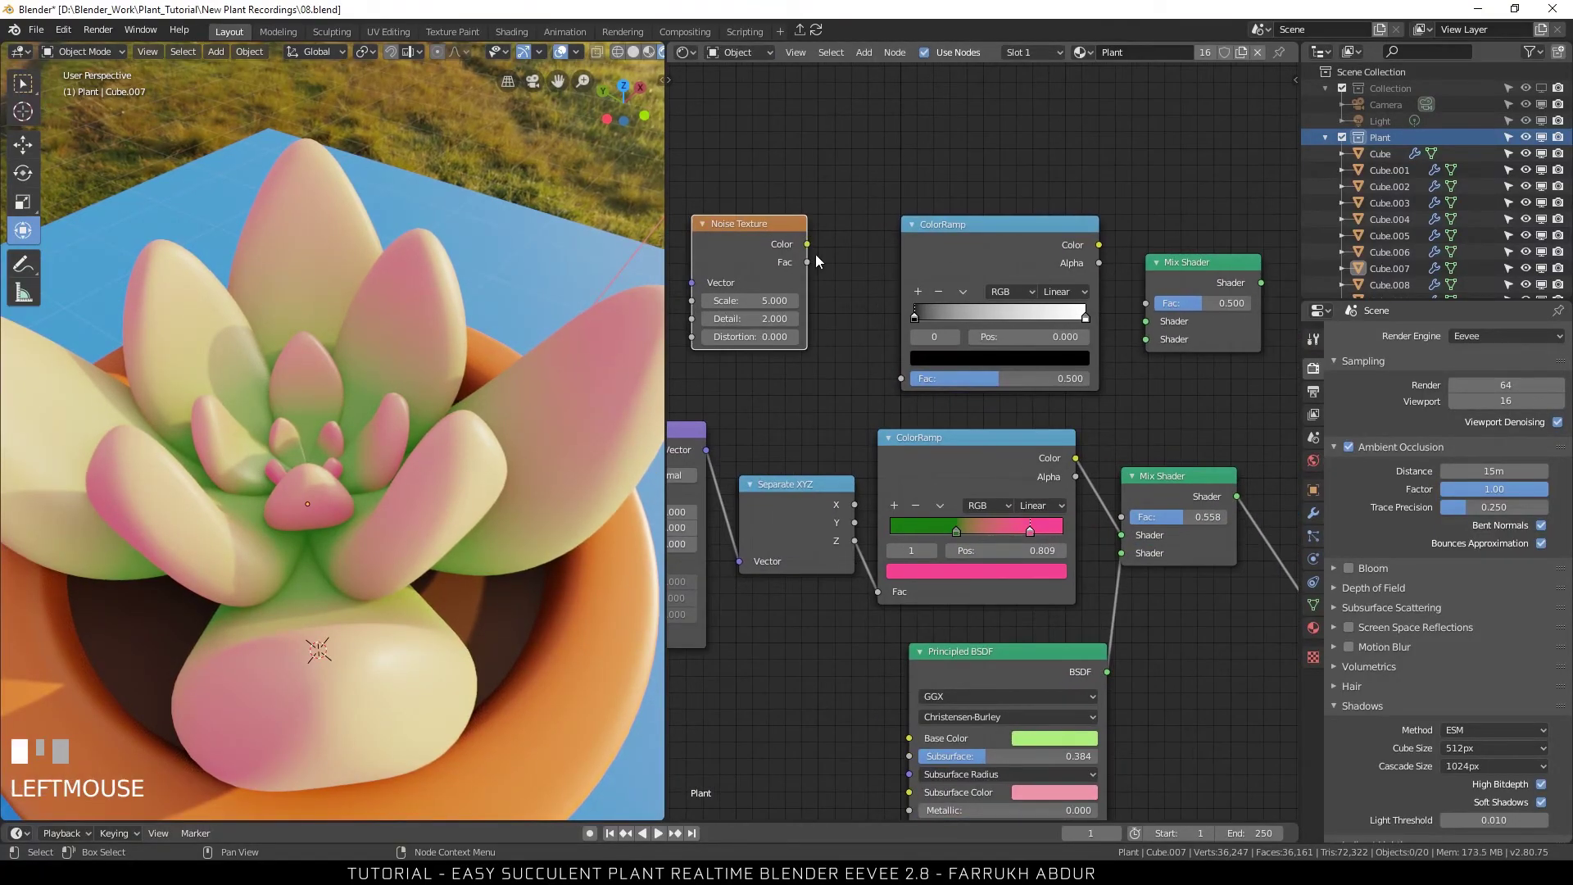
drag(862, 411, 933, 240)
scroll(up, 3)
click(933, 240)
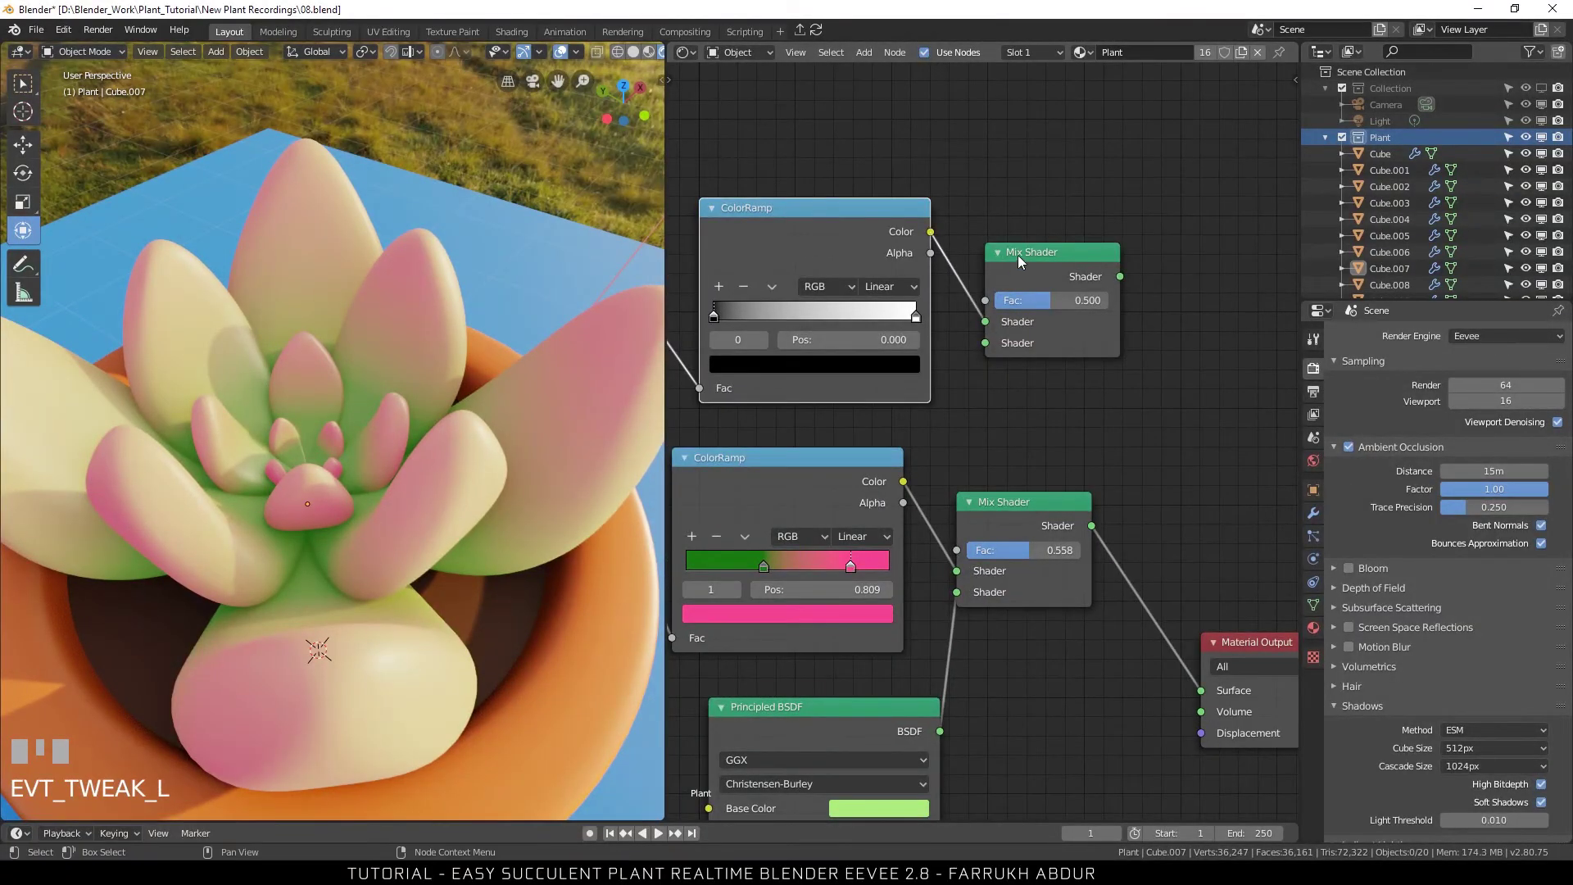
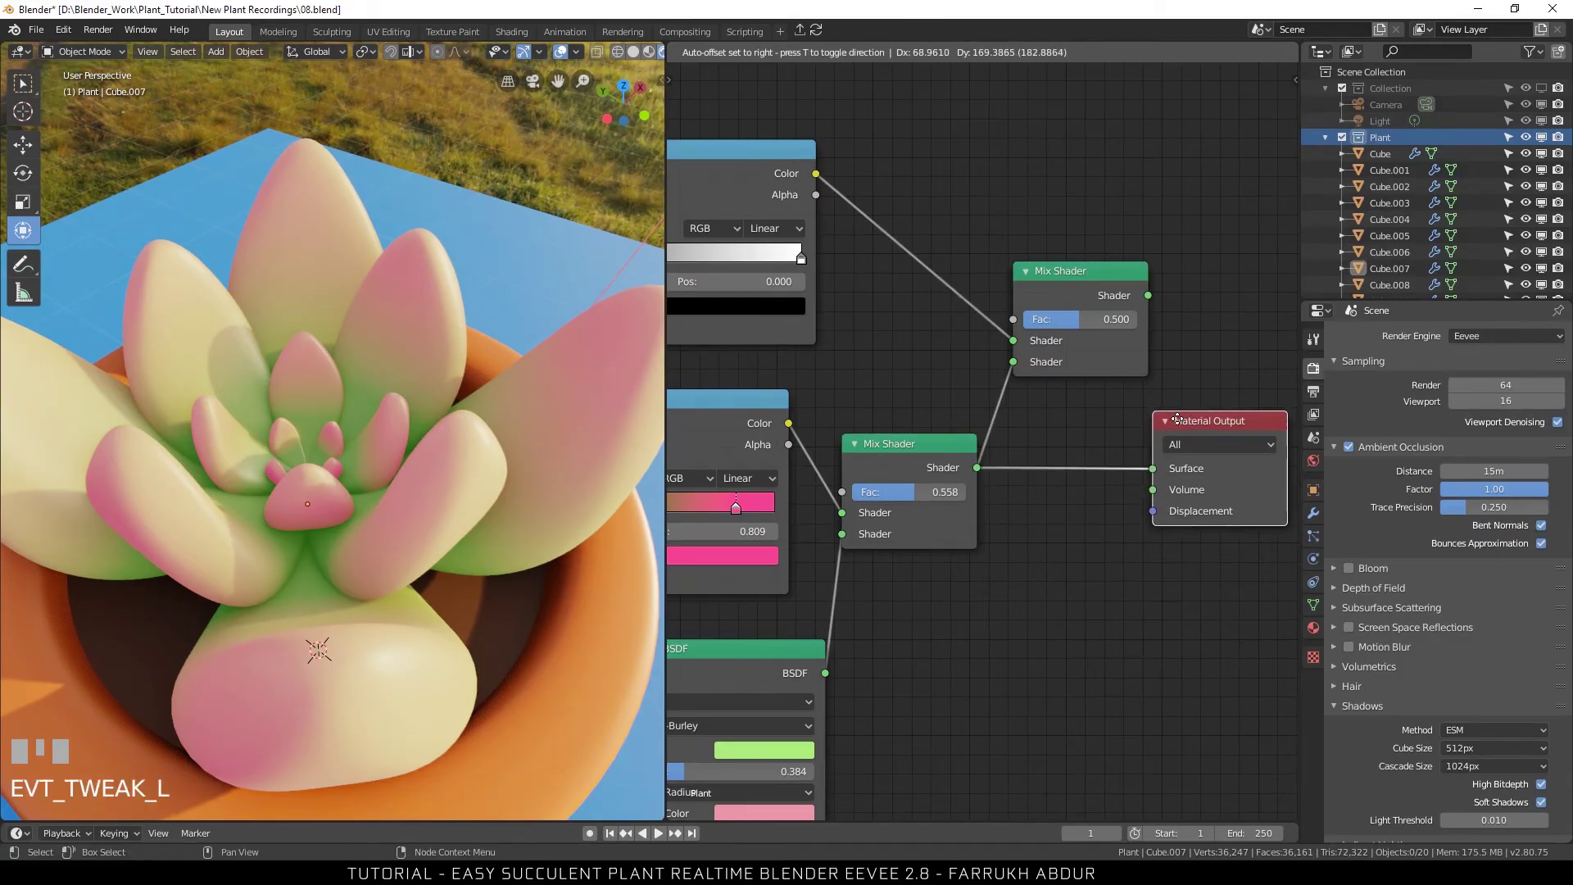
drag(1151, 307, 1173, 408)
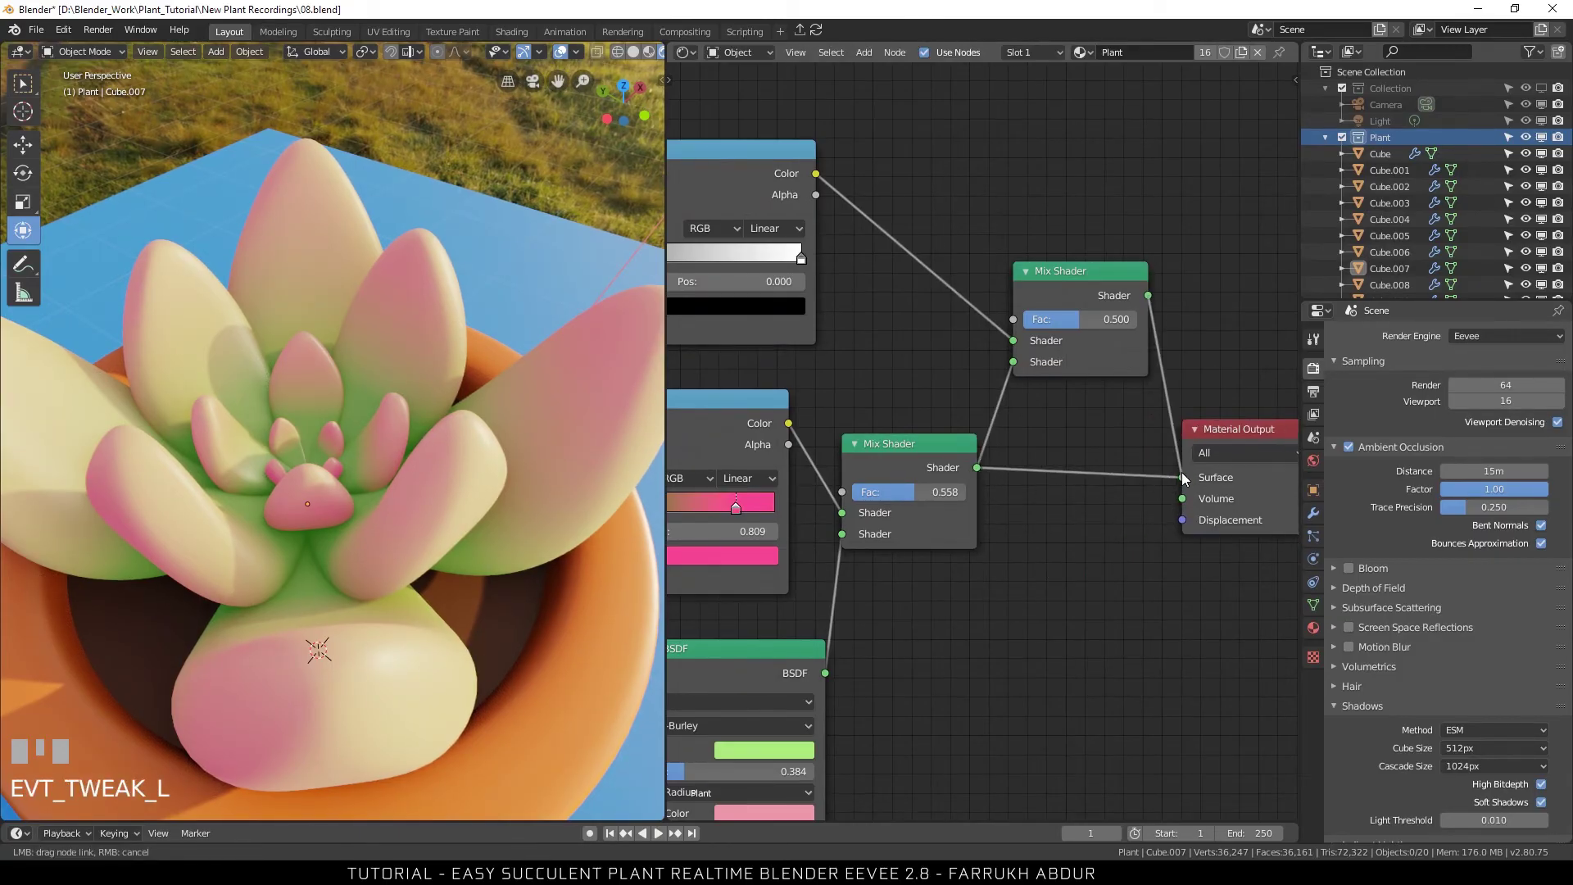
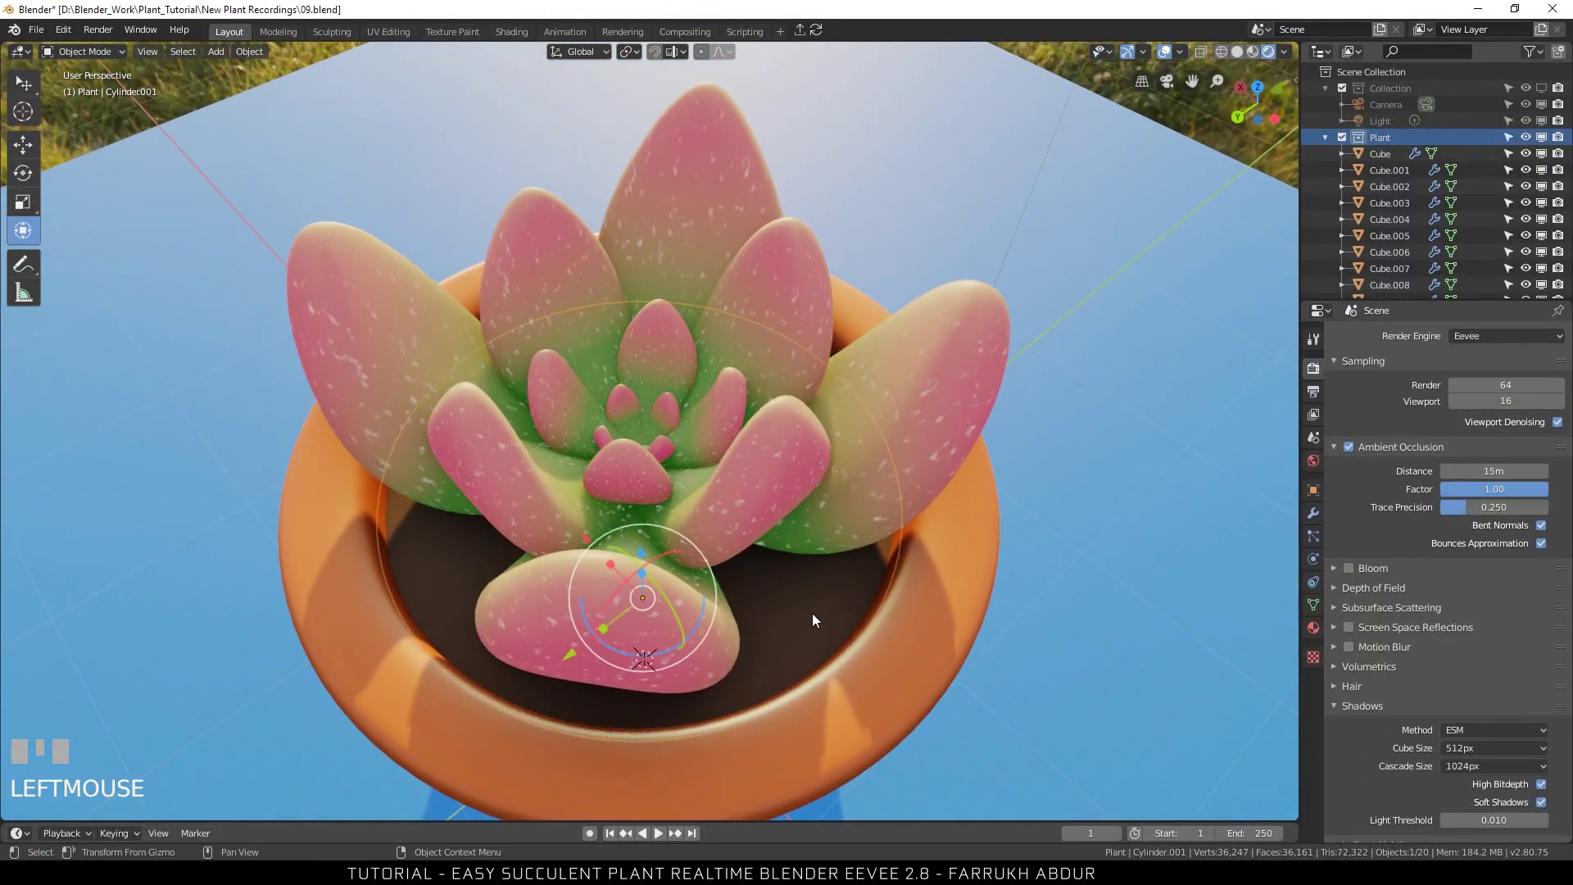
Isolate the soil disc in local view and give it a Subdivision Surface with render and viewport levels 5.
key(KP_Divide)
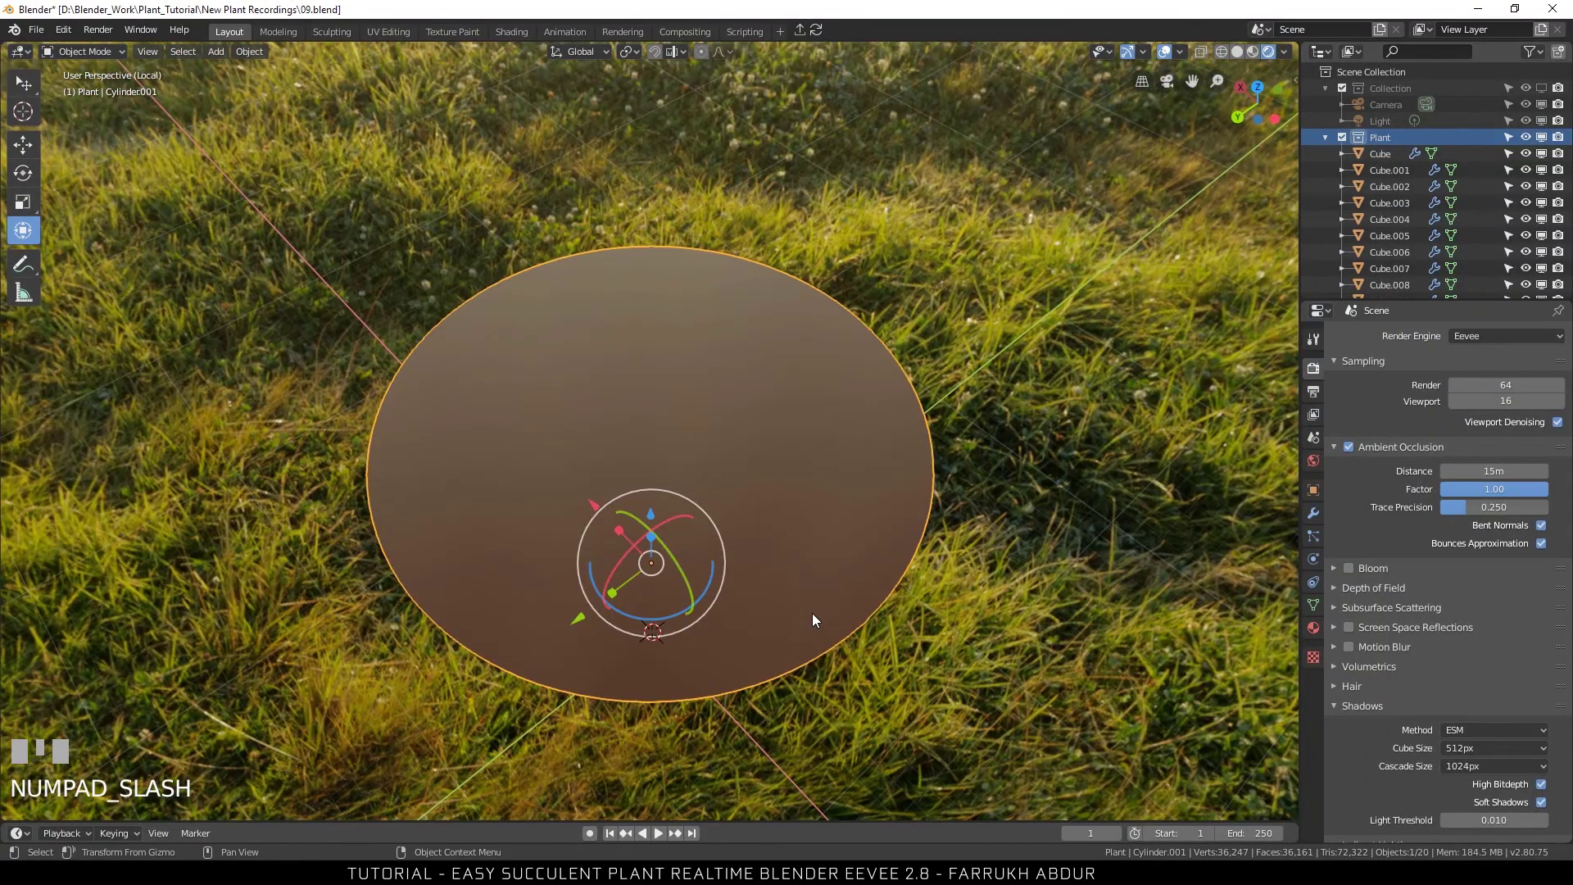
click(1320, 657)
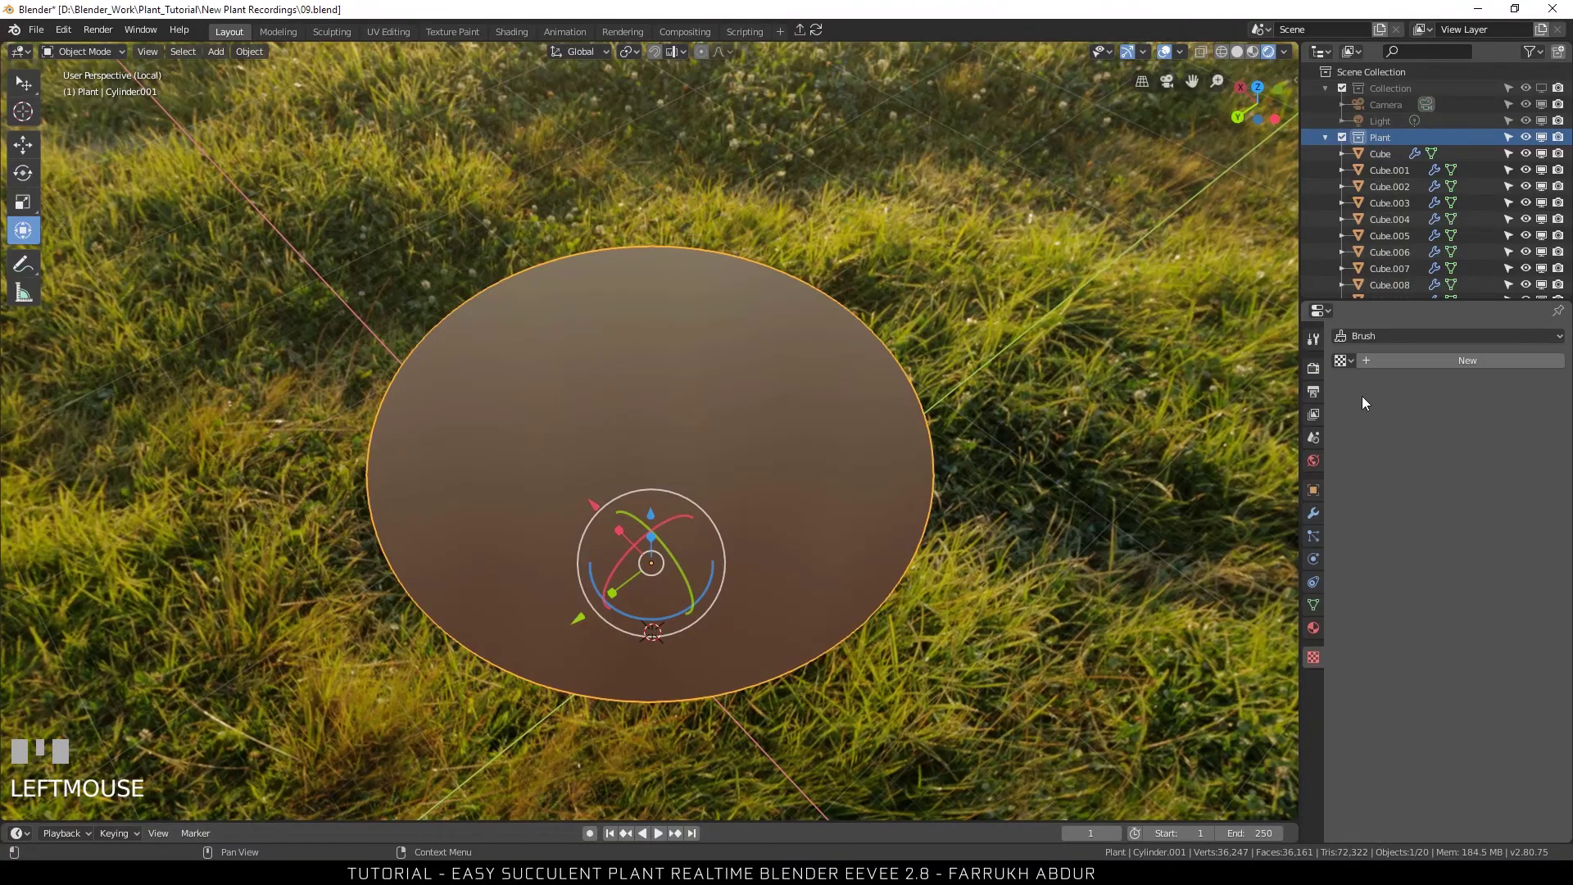
click(1396, 365)
drag(1418, 392, 1318, 512)
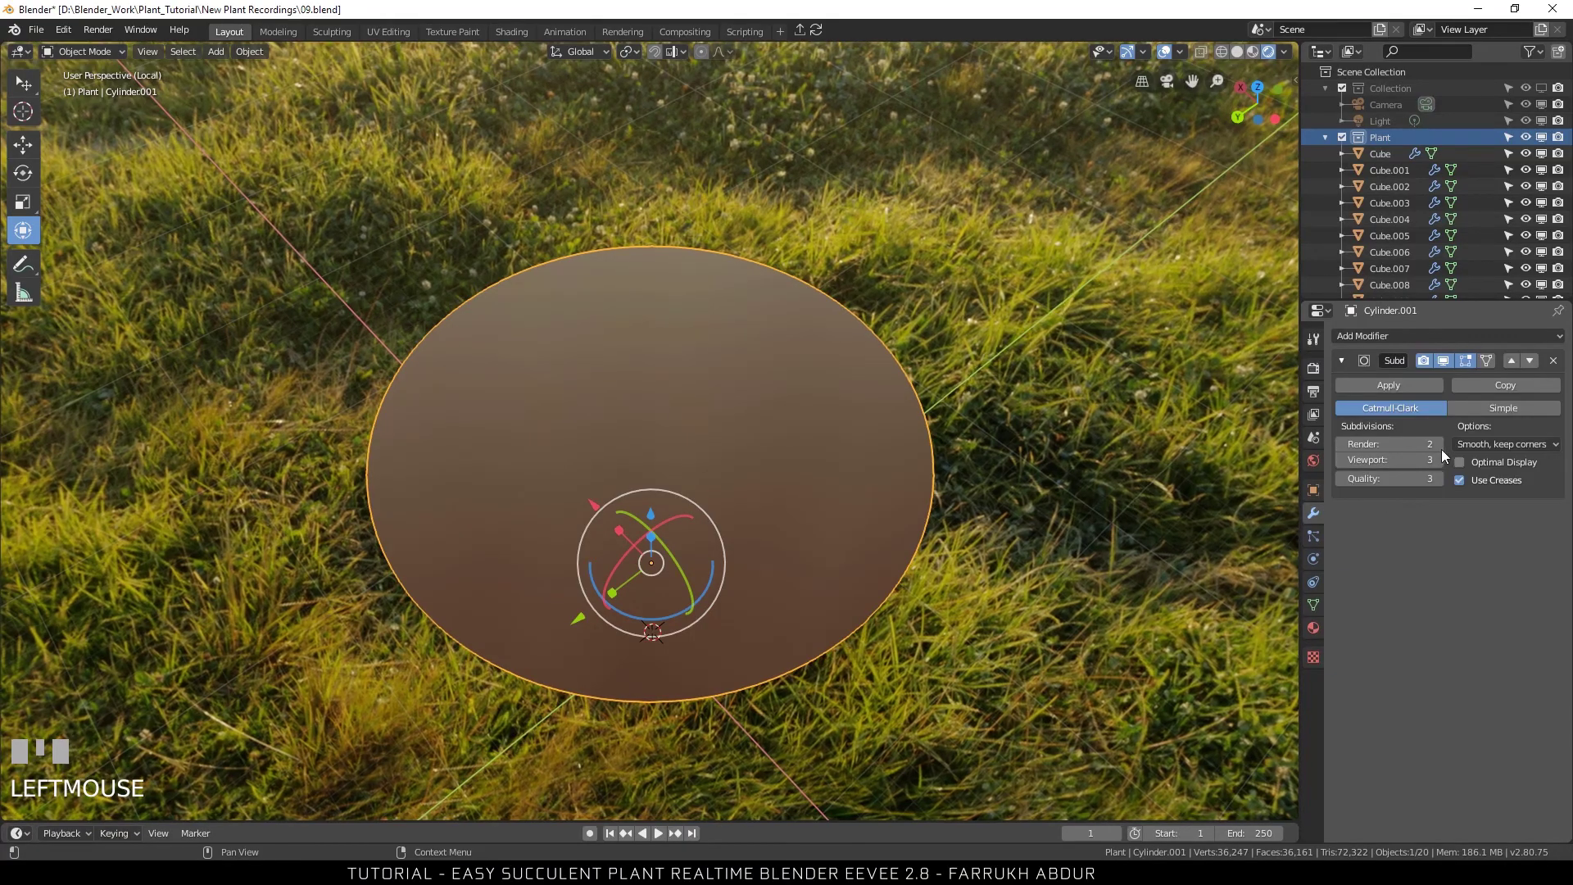
drag(1449, 449, 1448, 453)
drag(1448, 465, 1442, 453)
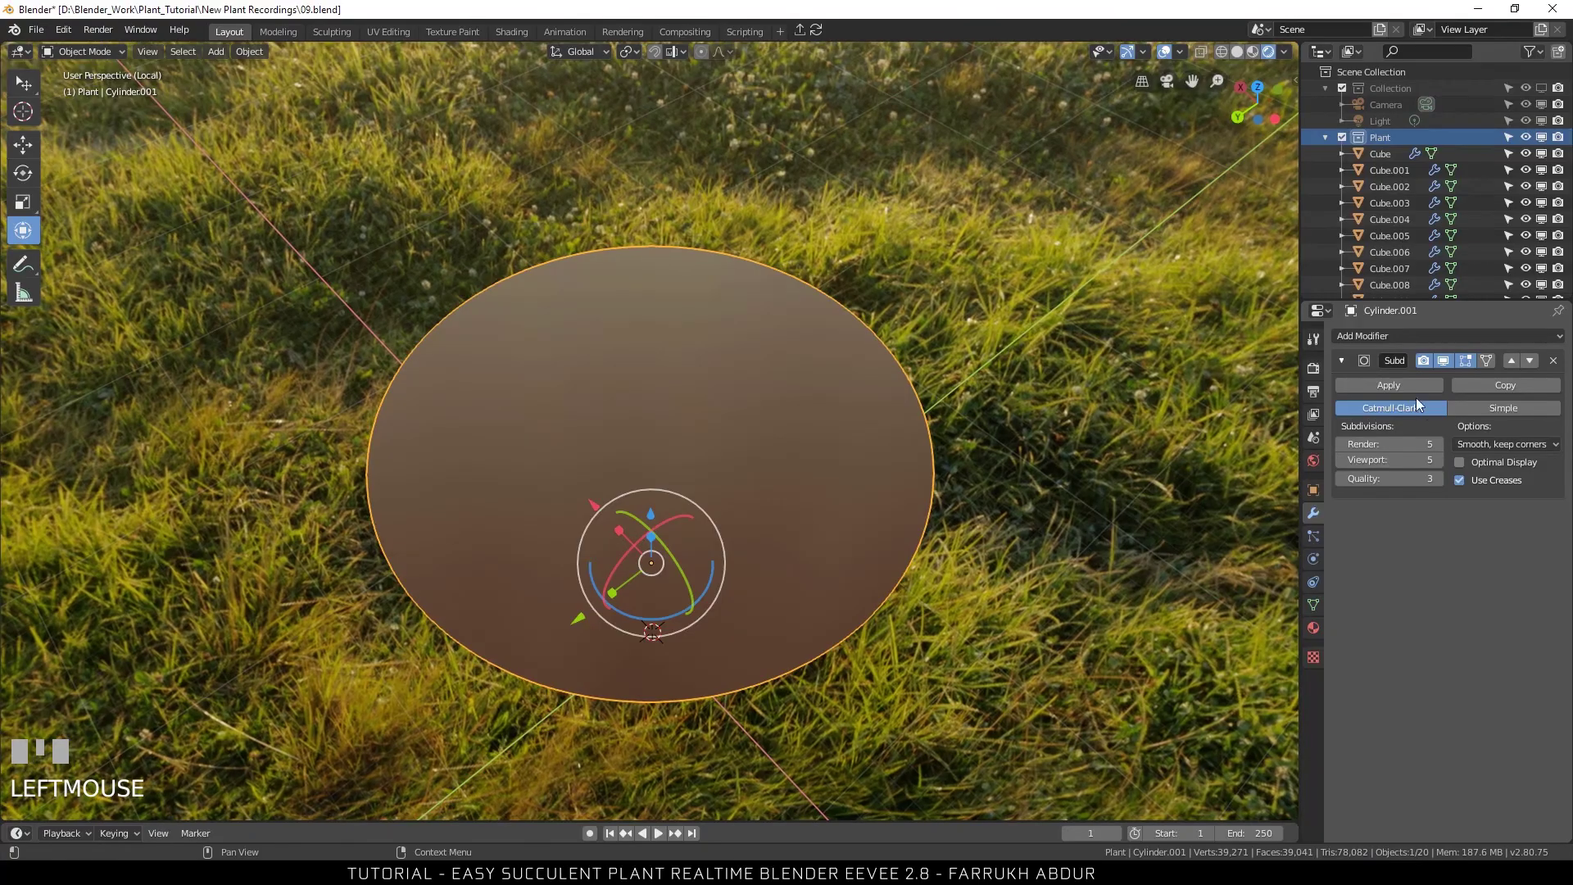
Give the soil disc a Displace modifier with a new texture at strength 0.2.
click(1419, 394)
drag(1403, 338, 1326, 519)
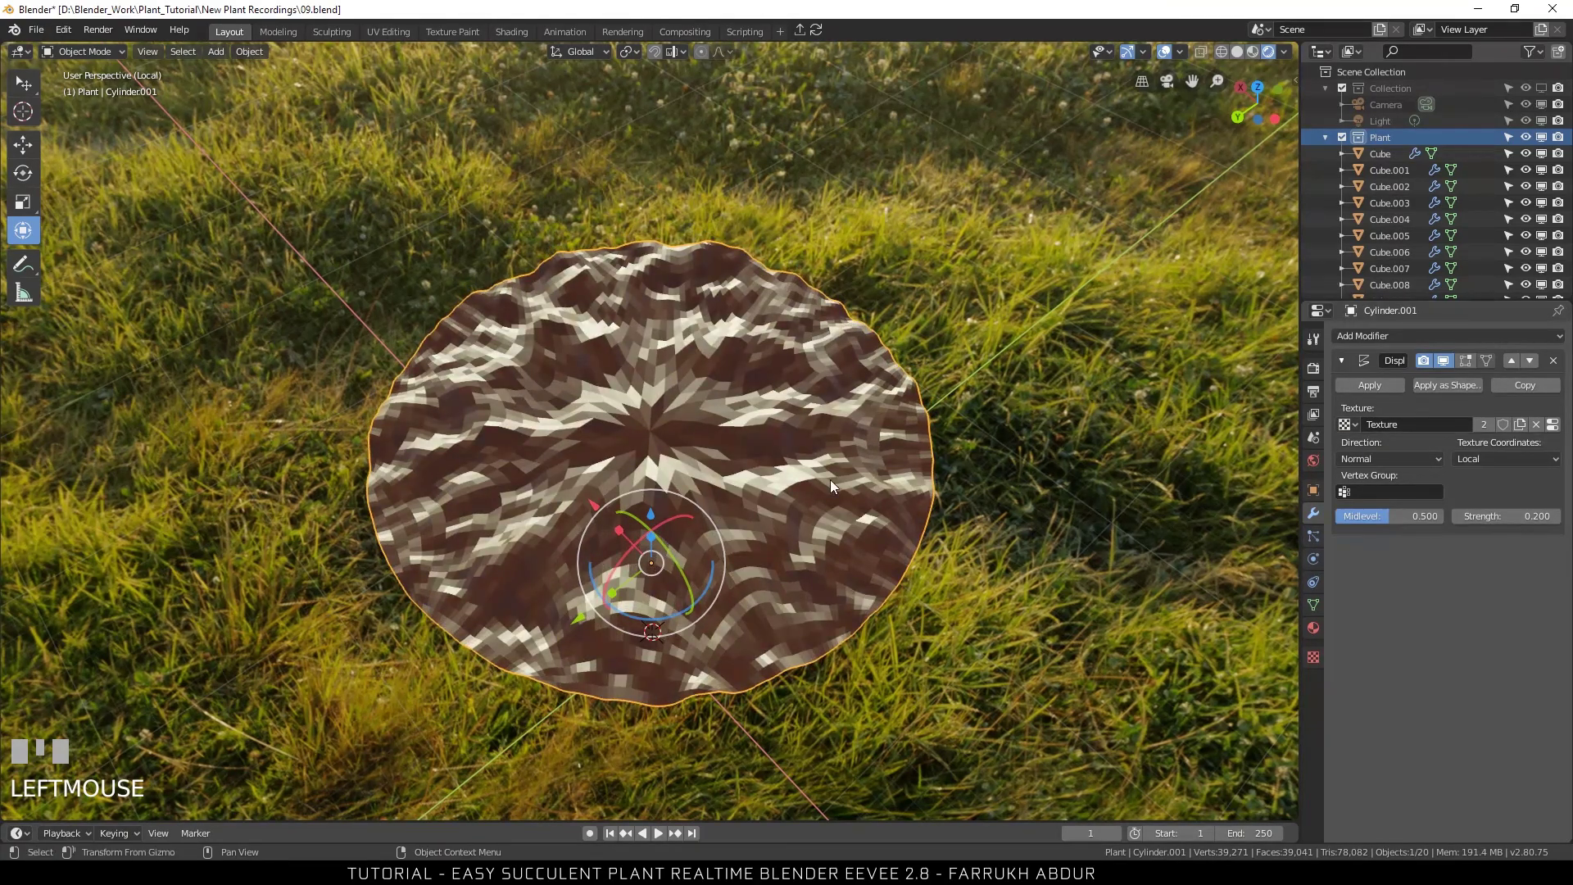